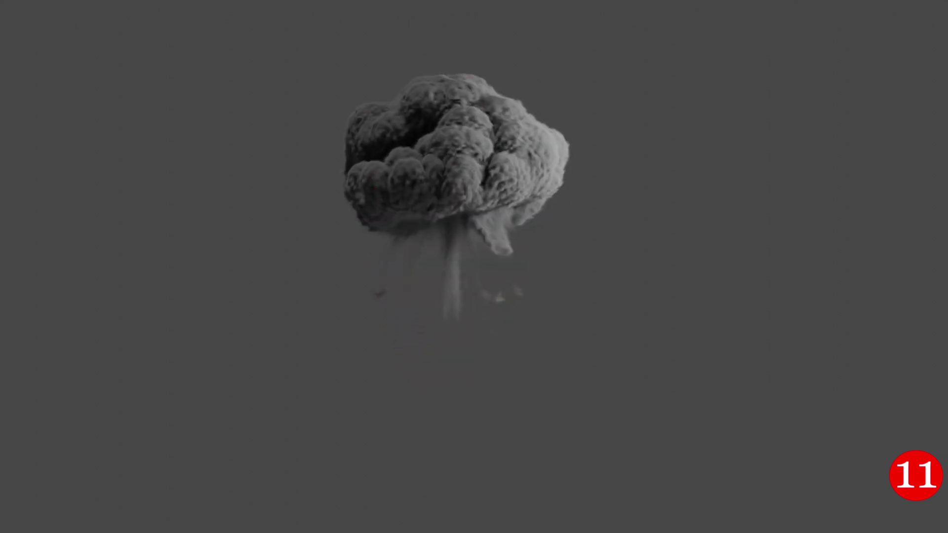
Add a Subdivision Surface modifier to the selected cube.
{"action": "left_click", "coordinate": [494, 334]}
{"action": "left_click", "coordinate": [423, 283]}
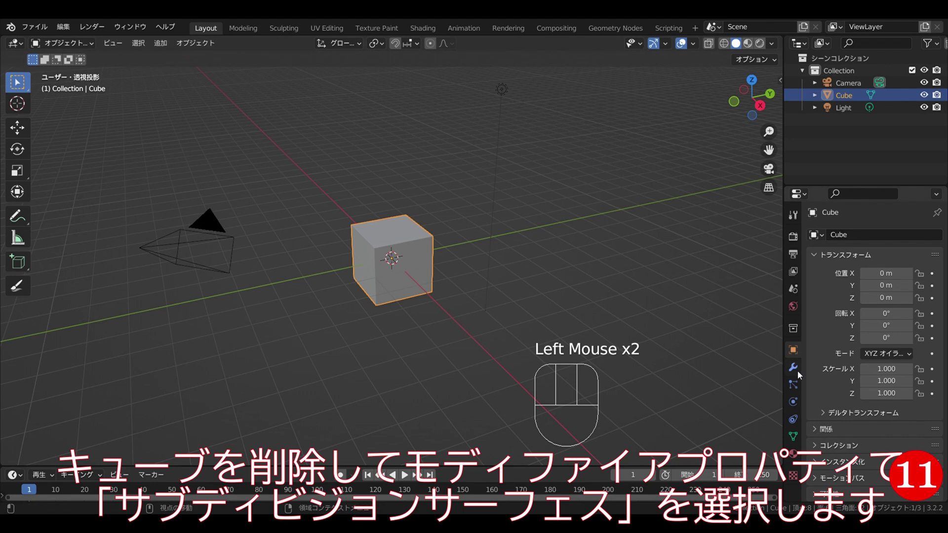
{"action": "left_click", "coordinate": [796, 371]}
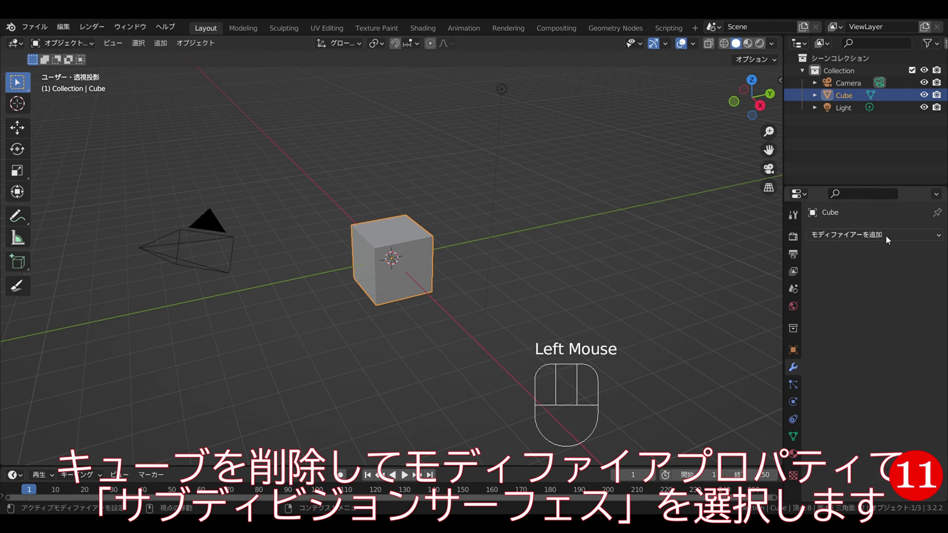
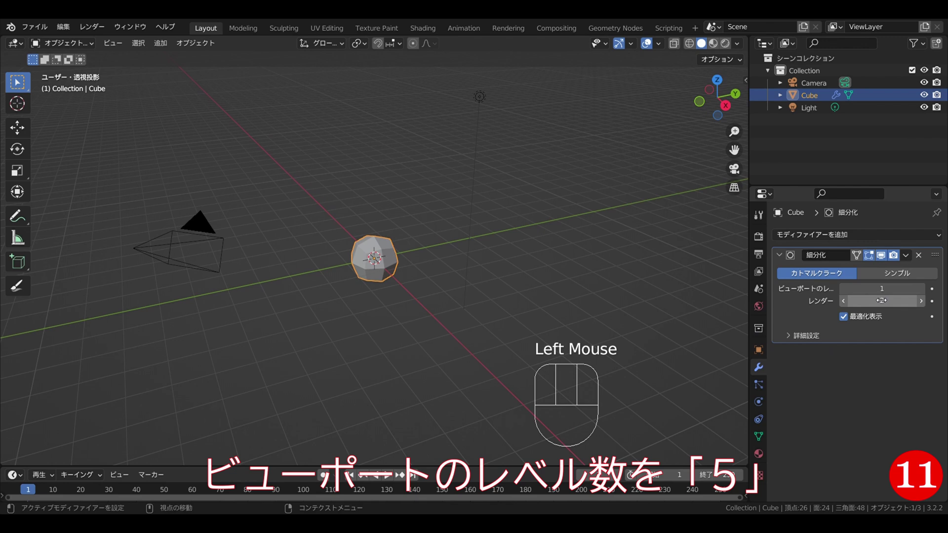
Set the subdivision levels to viewport 5 and render 2, then deselect the sphere.
{"action": "double_click", "coordinate": [924, 295]}
{"action": "left_click", "coordinate": [924, 295]}
{"action": "left_click", "coordinate": [924, 294]}
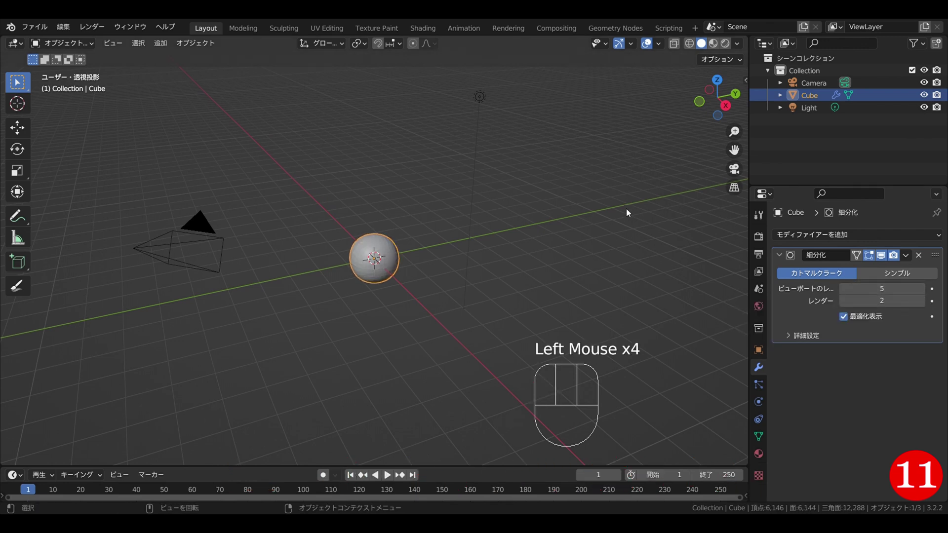
{"action": "left_click", "coordinate": [628, 212]}
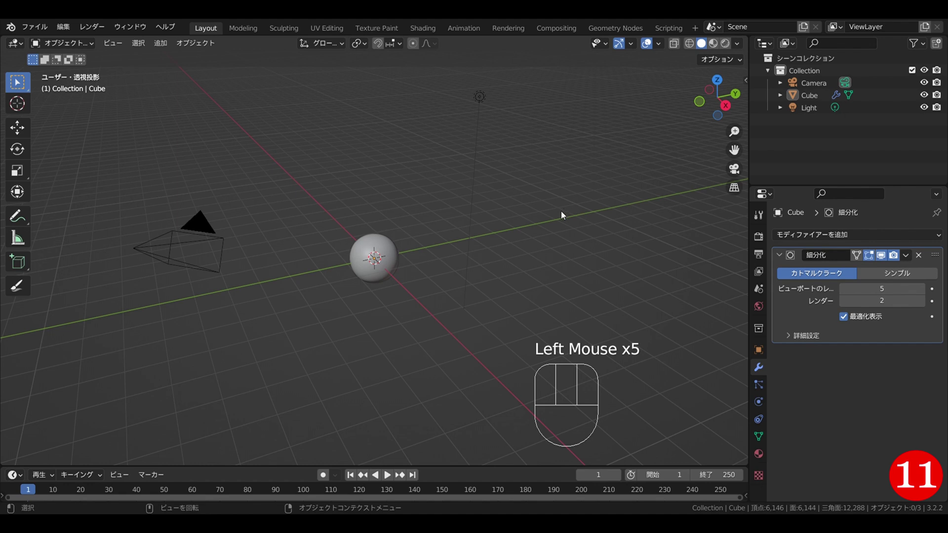
Raise the sphere above the ground along Z from the front view.
{"action": "key", "text": "KP_1"}
{"action": "left_click", "coordinate": [389, 279]}
{"action": "key", "text": "g"}
{"action": "key", "text": "z"}
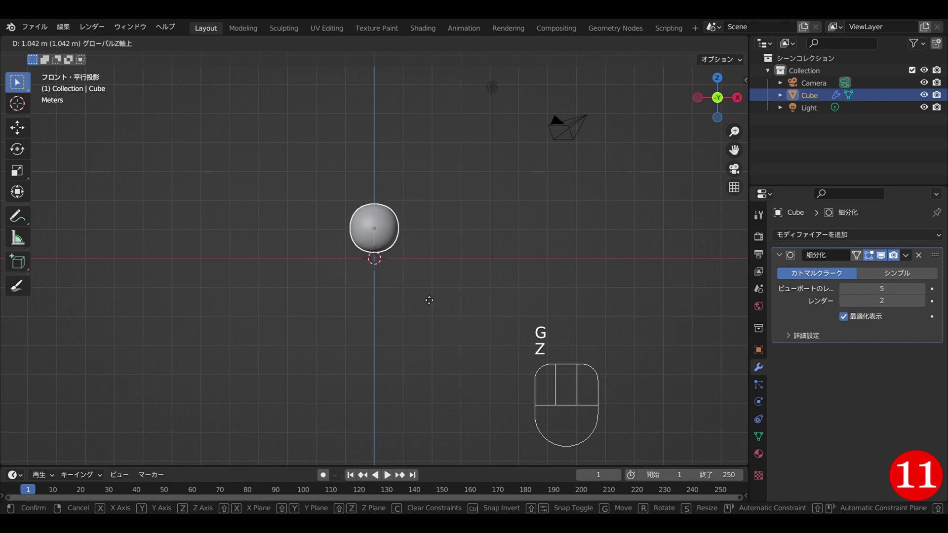
{"action": "left_click", "coordinate": [412, 268]}
{"action": "left_click_drag", "start_coordinate": [412, 267], "coordinate": [393, 314]}
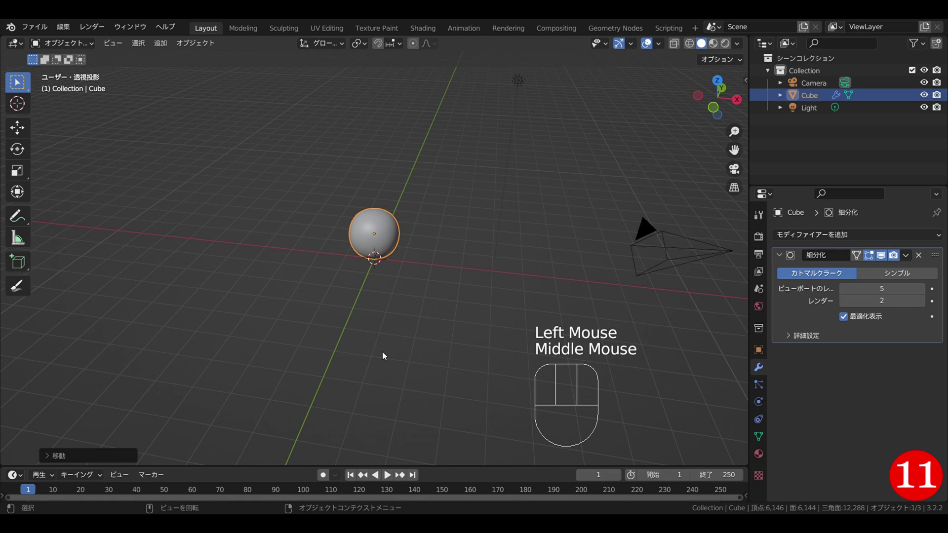
Scale the sphere down to about 0.75, roughly two grid squares wide.
{"action": "key", "text": "s"}
{"action": "left_click_drag", "start_coordinate": [651, 386], "coordinate": [597, 327]}
{"action": "scroll", "scroll_direction": "down", "scroll_amount": 3}
{"action": "scroll", "scroll_direction": "down", "scroll_amount": 3}
{"action": "scroll", "scroll_direction": "up", "scroll_amount": 3}
{"action": "scroll", "scroll_direction": "down", "scroll_amount": 3}
{"action": "scroll", "scroll_direction": "up", "scroll_amount": 3}
{"action": "scroll", "scroll_direction": "up", "scroll_amount": 3}
{"action": "scroll", "scroll_direction": "up", "scroll_amount": 3}
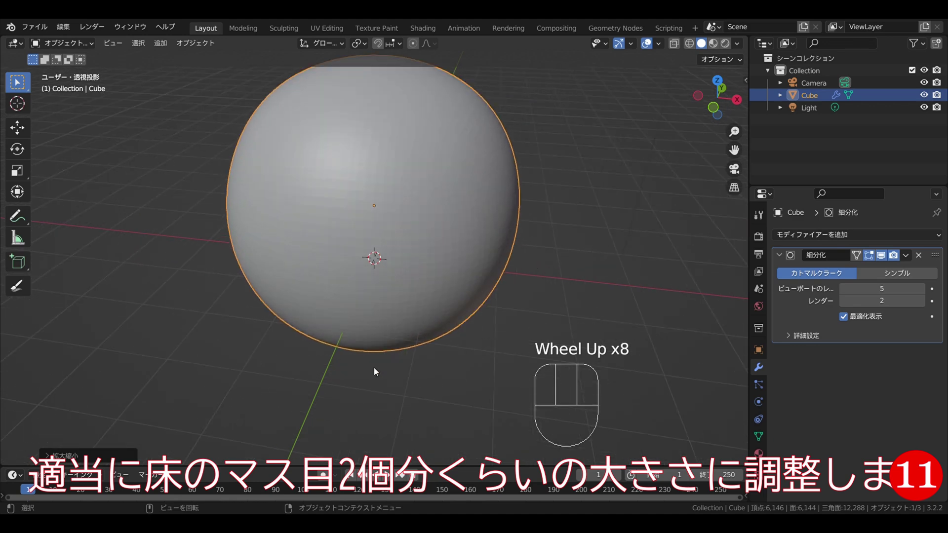
{"action": "key", "text": "s"}
{"action": "left_click", "coordinate": [340, 318]}
{"action": "left_click_drag", "start_coordinate": [431, 324], "coordinate": [456, 308]}
{"action": "key", "text": "s"}
{"action": "left_click_drag", "start_coordinate": [466, 317], "coordinate": [442, 317]}
{"action": "left_click_drag", "start_coordinate": [442, 316], "coordinate": [434, 328]}
{"action": "scroll", "scroll_direction": "down", "scroll_amount": 3}
{"action": "left_click_drag", "start_coordinate": [439, 319], "coordinate": [440, 332]}
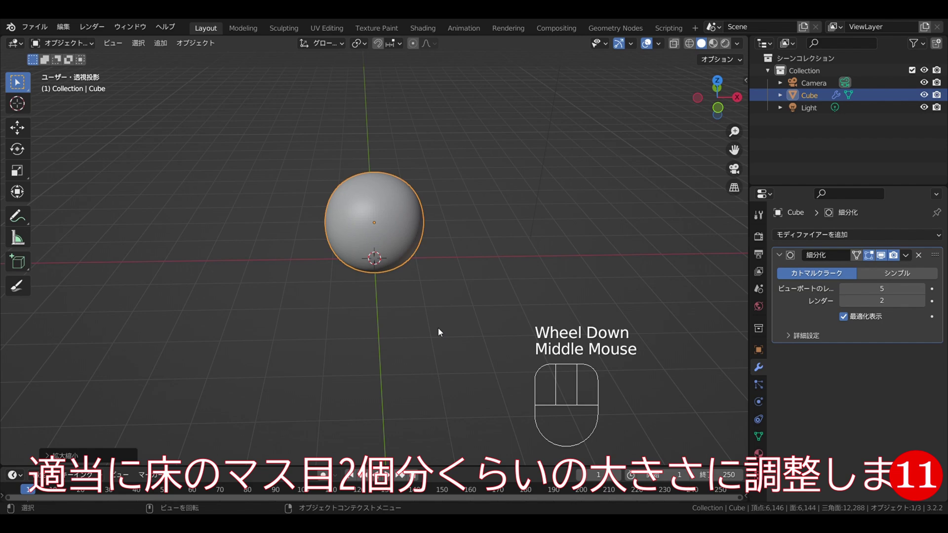
{"action": "scroll", "scroll_direction": "up", "scroll_amount": 3}
{"action": "scroll", "scroll_direction": "up", "scroll_amount": 3}
{"action": "scroll", "scroll_direction": "down", "scroll_amount": 3}
{"action": "key", "text": "s"}
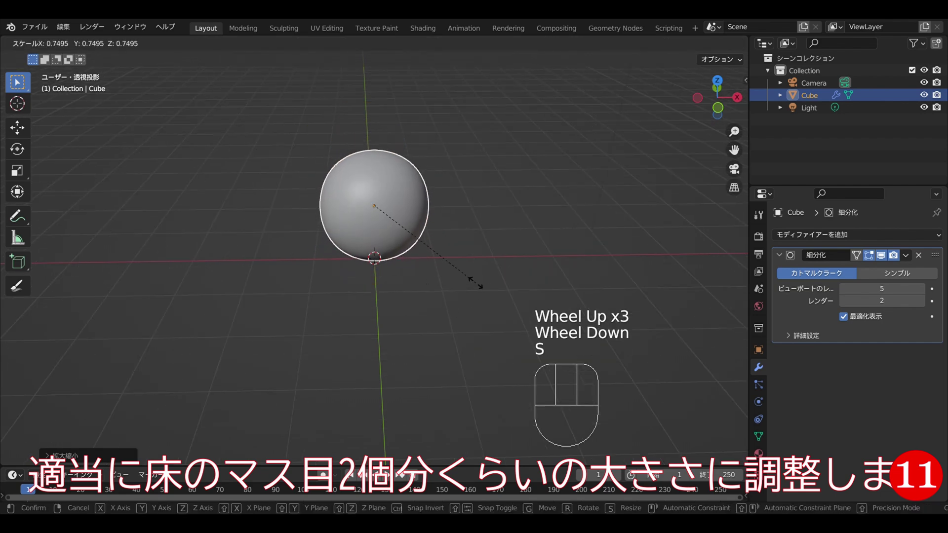
{"action": "left_click", "coordinate": [469, 269]}
Apply the Subdivision Surface modifier permanently to the sphere's mesh.
{"action": "middle_click", "coordinate": [448, 288]}
{"action": "scroll", "scroll_direction": "up", "scroll_amount": 3}
{"action": "scroll", "scroll_direction": "up", "scroll_amount": 3}
{"action": "middle_click", "coordinate": [438, 289]}
{"action": "scroll", "scroll_direction": "down", "scroll_amount": 3}
{"action": "middle_click", "coordinate": [442, 283]}
{"action": "left_click_drag", "start_coordinate": [454, 291], "coordinate": [463, 312]}
{"action": "middle_click", "coordinate": [453, 309]}
{"action": "left_click", "coordinate": [459, 283]}
{"action": "left_click", "coordinate": [377, 182]}
Add a Basis shape key and a second key to the sphere in Object Data Properties.
{"action": "left_click_drag", "start_coordinate": [908, 261], "coordinate": [887, 275]}
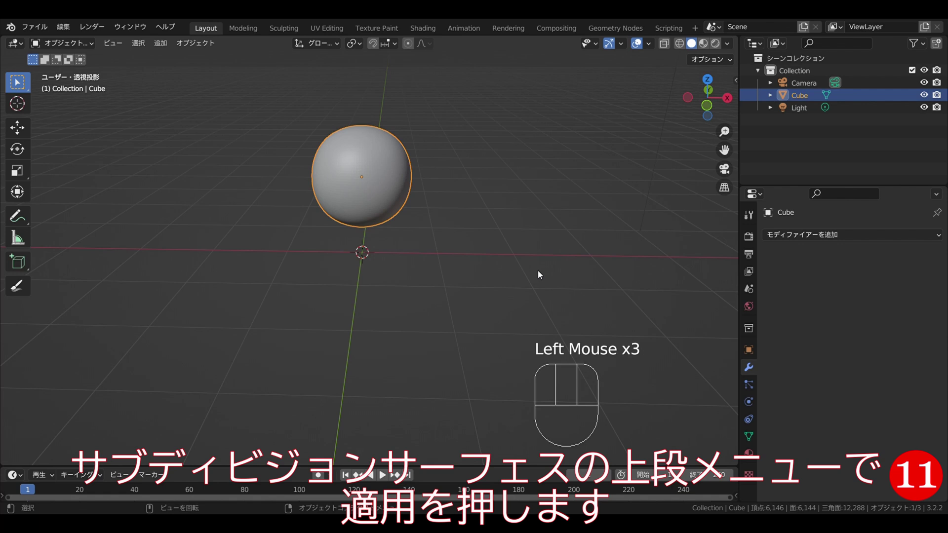
{"action": "key", "text": "KP_1"}
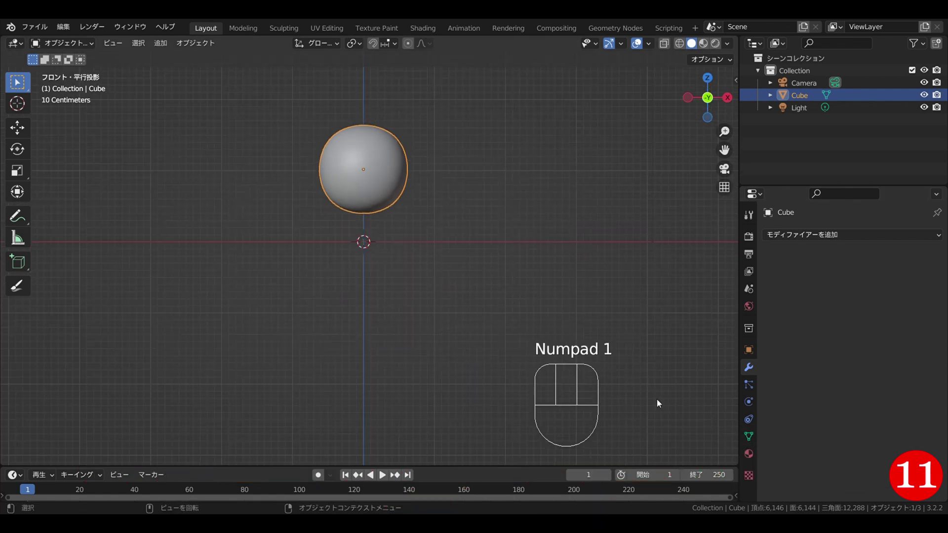
{"action": "left_click", "coordinate": [755, 441]}
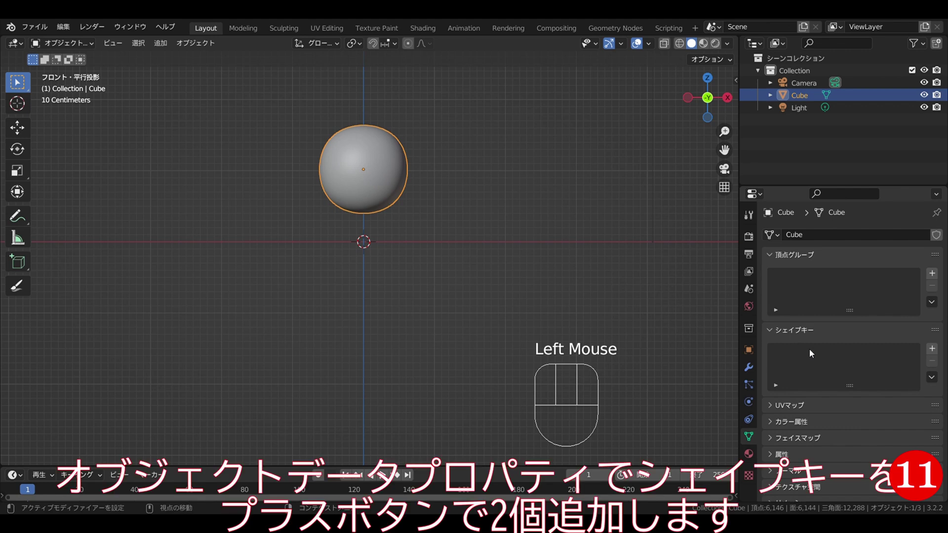
{"action": "left_click", "coordinate": [935, 351]}
{"action": "left_click", "coordinate": [934, 351]}
{"action": "left_click_drag", "start_coordinate": [878, 357], "coordinate": [308, 342]}
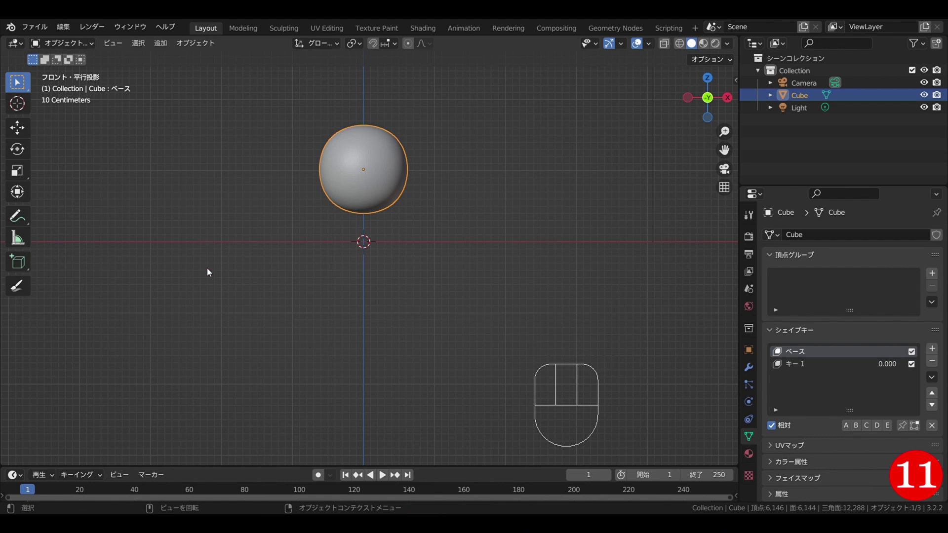
Shrink the Basis shape into a small ball at the ground in Edit Mode.
{"action": "key", "text": "Tab"}
{"action": "key", "text": "s"}
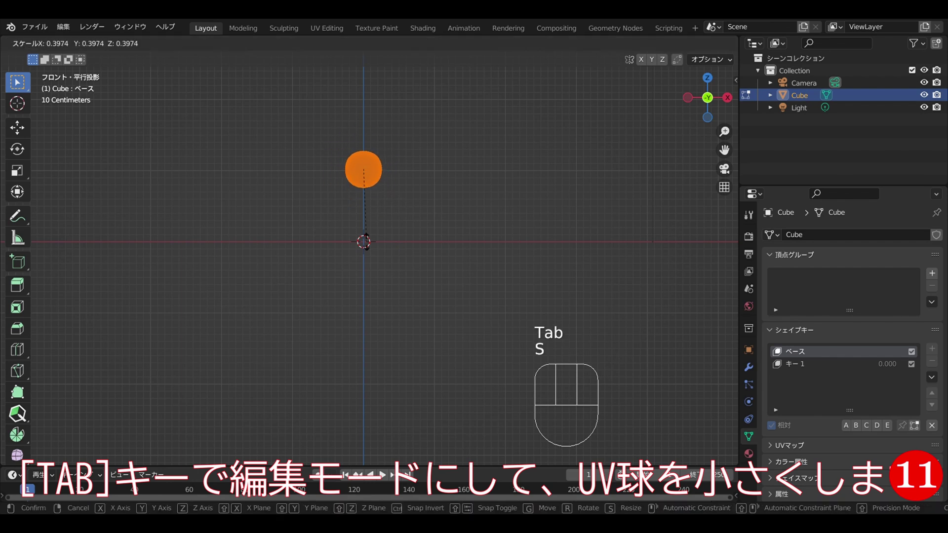
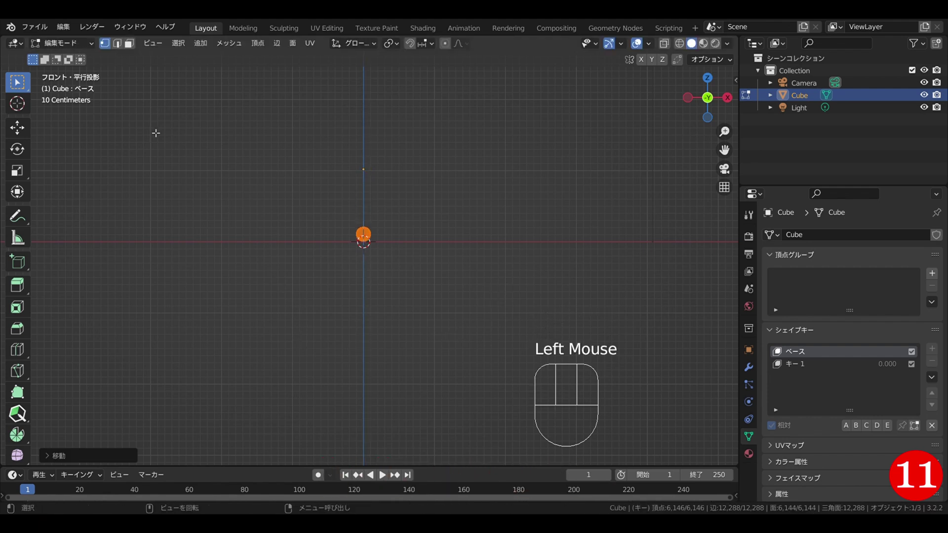
{"action": "key", "text": "Tab"}
Select the second shape key and raise its value to 1.
{"action": "left_click_drag", "start_coordinate": [820, 373], "coordinate": [852, 450]}
{"action": "left_click_drag", "start_coordinate": [852, 450], "coordinate": [928, 445]}
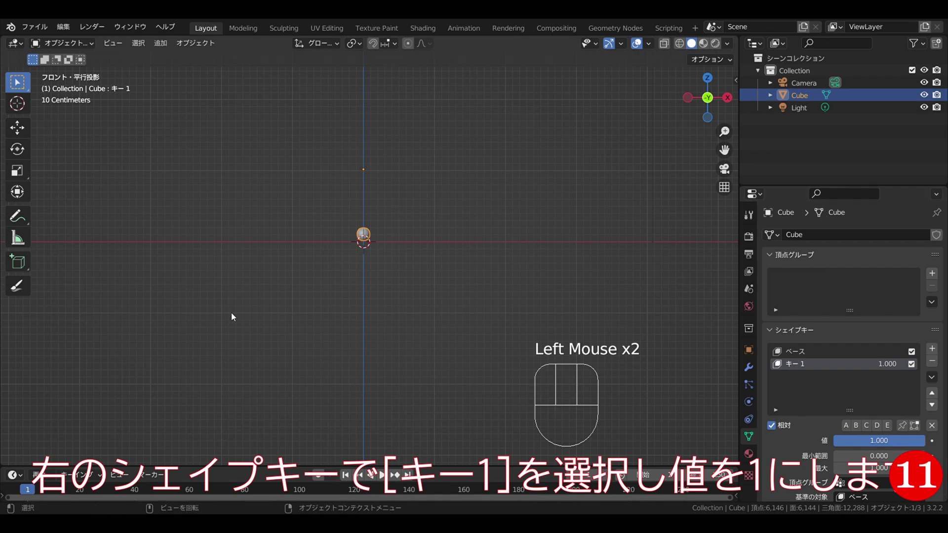
In the second shape key, enlarge the ball into a wide sphere and squash it along Z.
{"action": "key", "text": "Tab"}
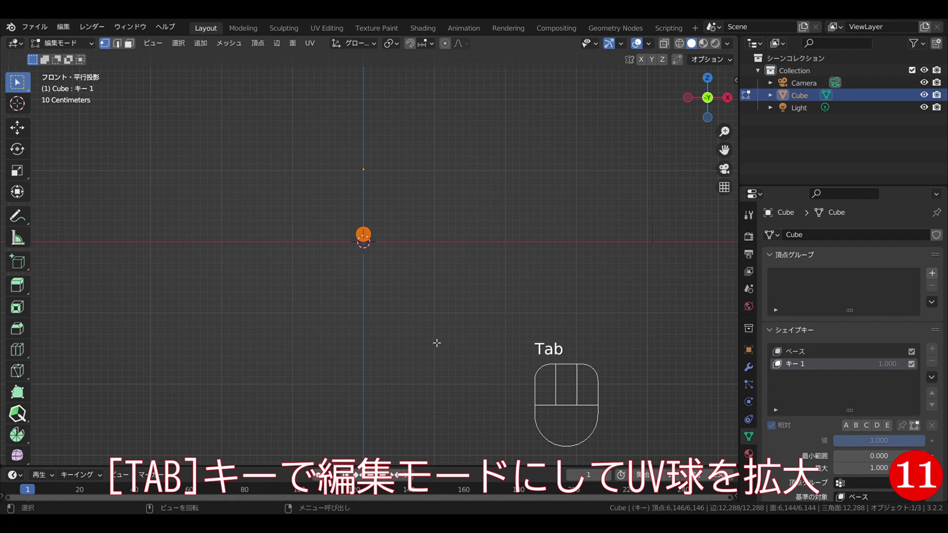
{"action": "key", "text": "s"}
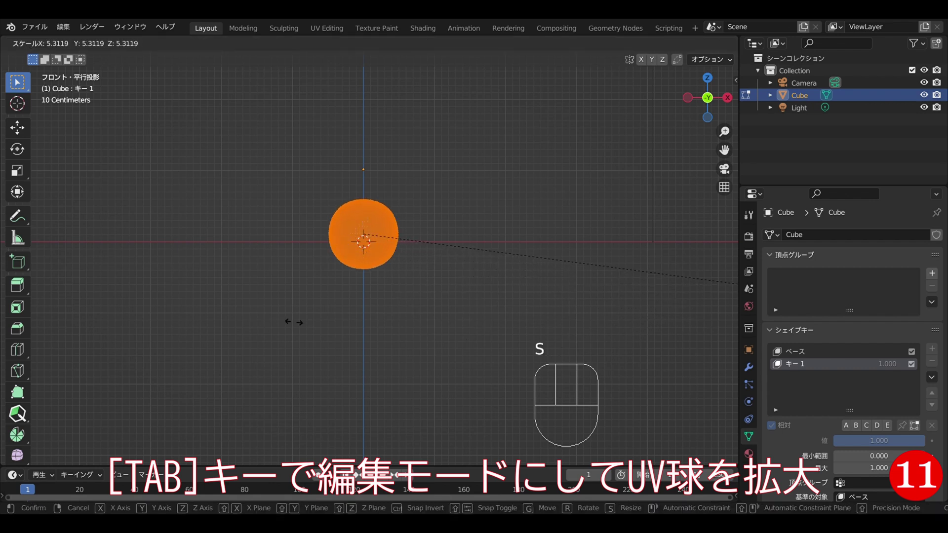
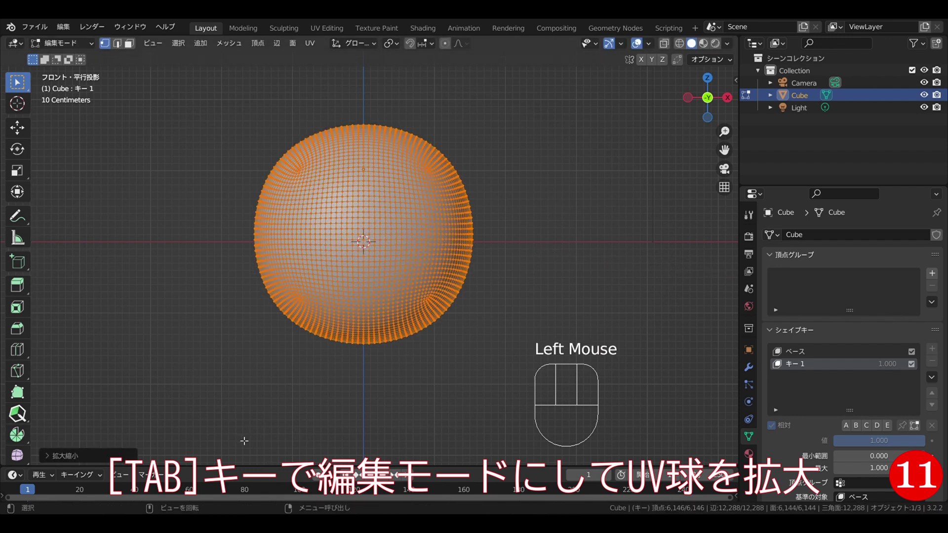
{"action": "key", "text": "s"}
{"action": "key", "text": "z"}
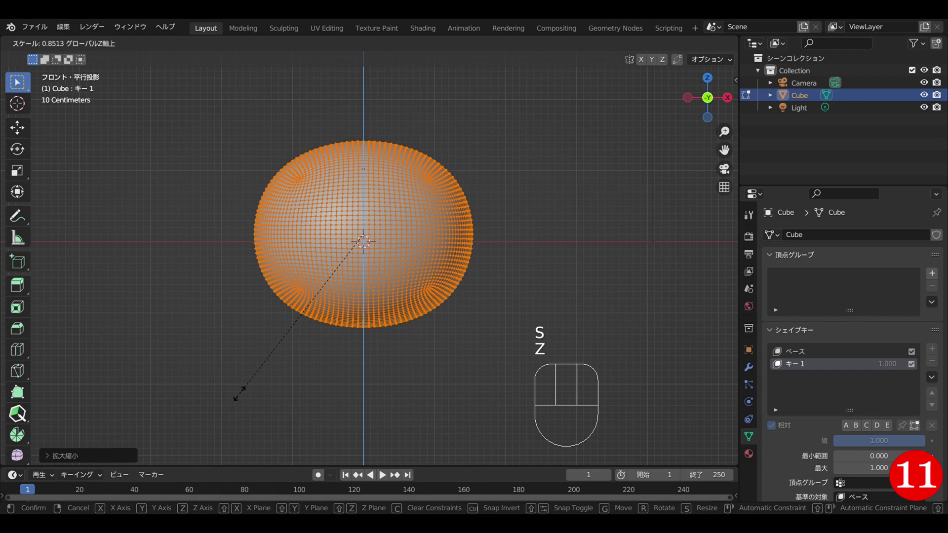
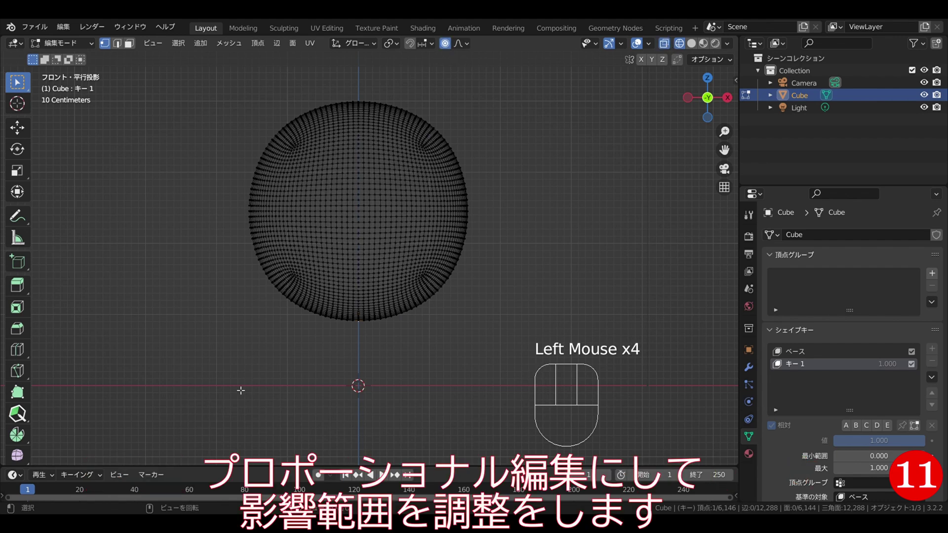
Push the bottom vertex up along Z with large proportional influence to form a mushroom cap.
{"action": "key", "text": "g"}
{"action": "key", "text": "z"}
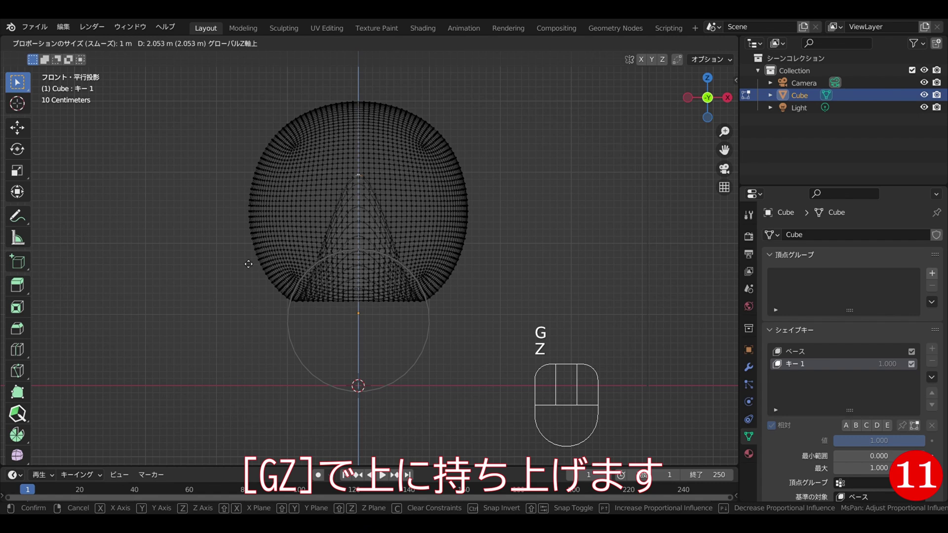
{"action": "scroll", "scroll_direction": "up", "scroll_amount": 3}
{"action": "scroll", "scroll_direction": "down", "scroll_amount": 3}
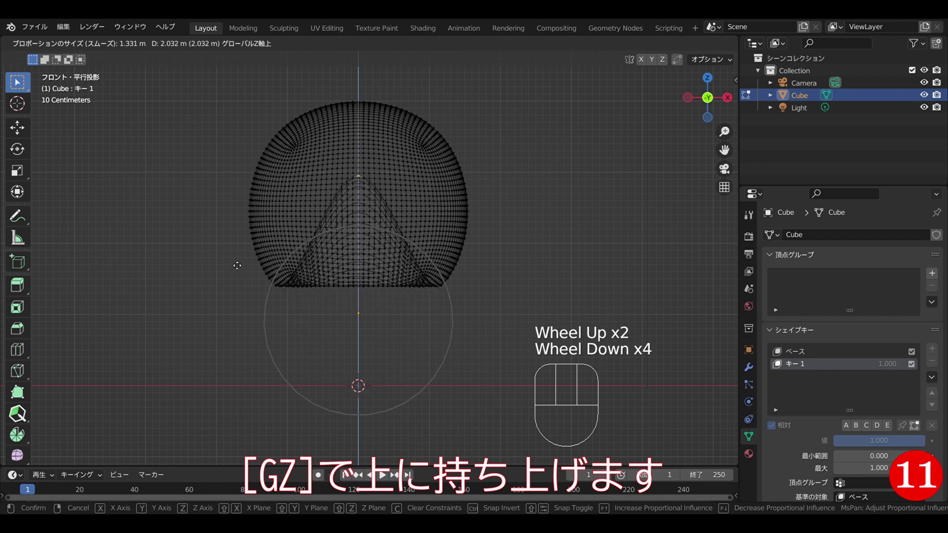
{"action": "scroll", "scroll_direction": "down", "scroll_amount": 3}
Pull the bottom vertex down along Z with small influence into a thin stem reaching the ground.
{"action": "key", "text": "g"}
{"action": "scroll", "scroll_direction": "down", "scroll_amount": 3}
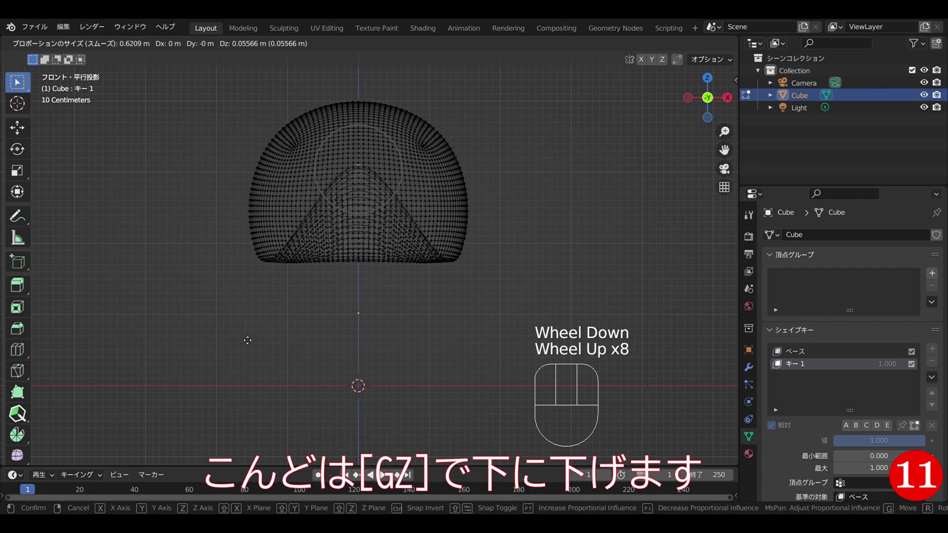
{"action": "scroll", "scroll_direction": "up", "scroll_amount": 3}
{"action": "key", "text": "z"}
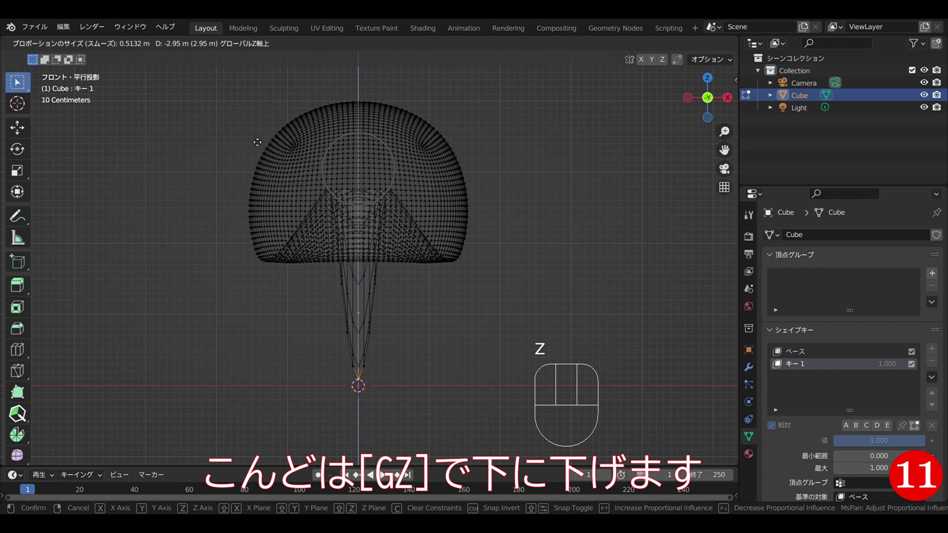
{"action": "scroll", "scroll_direction": "down", "scroll_amount": 3}
{"action": "scroll", "scroll_direction": "up", "scroll_amount": 3}
{"action": "scroll", "scroll_direction": "up", "scroll_amount": 3}
{"action": "scroll", "scroll_direction": "up", "scroll_amount": 3}
{"action": "scroll", "scroll_direction": "up", "scroll_amount": 3}
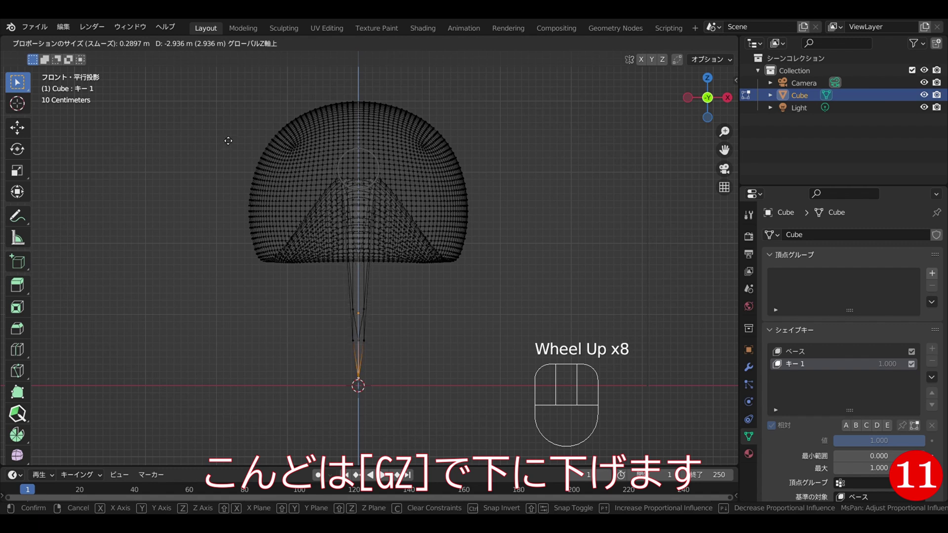
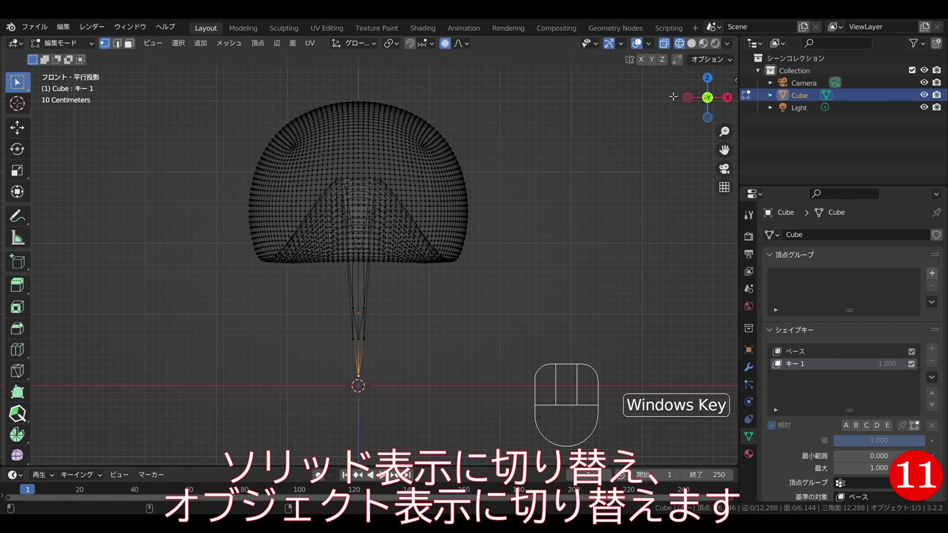
Turn off X-ray, return to Object Mode and make the Timeline area taller.
{"action": "left_click", "coordinate": [695, 46]}
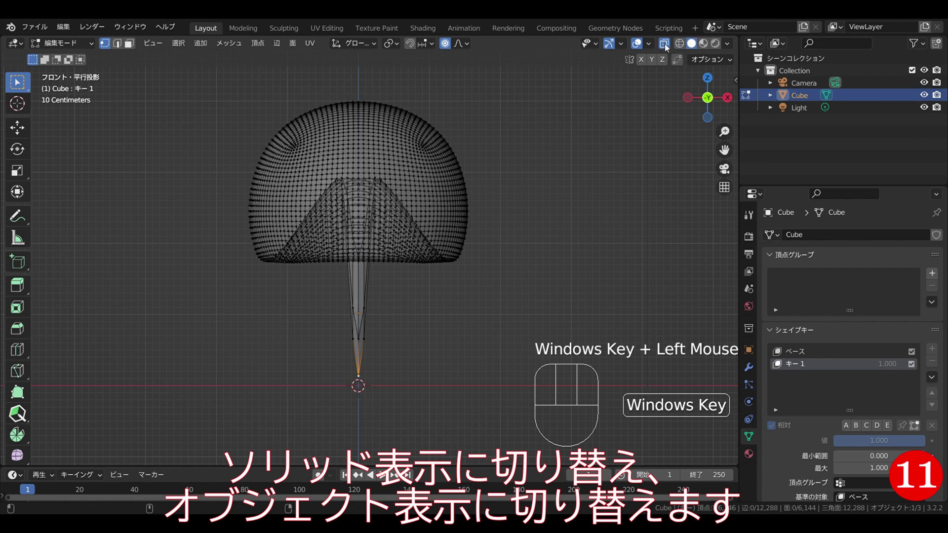
{"action": "left_click", "coordinate": [668, 48]}
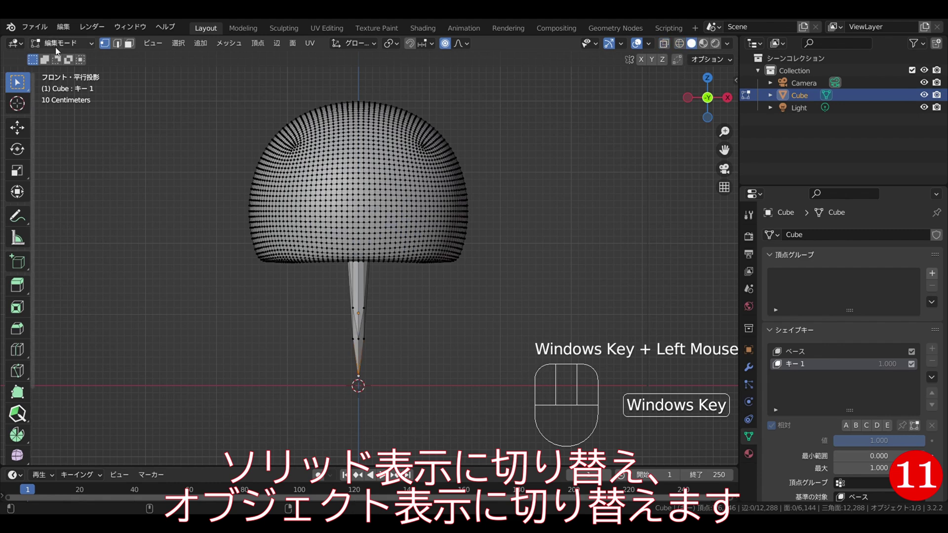
{"action": "left_click_drag", "start_coordinate": [57, 51], "coordinate": [83, 64]}
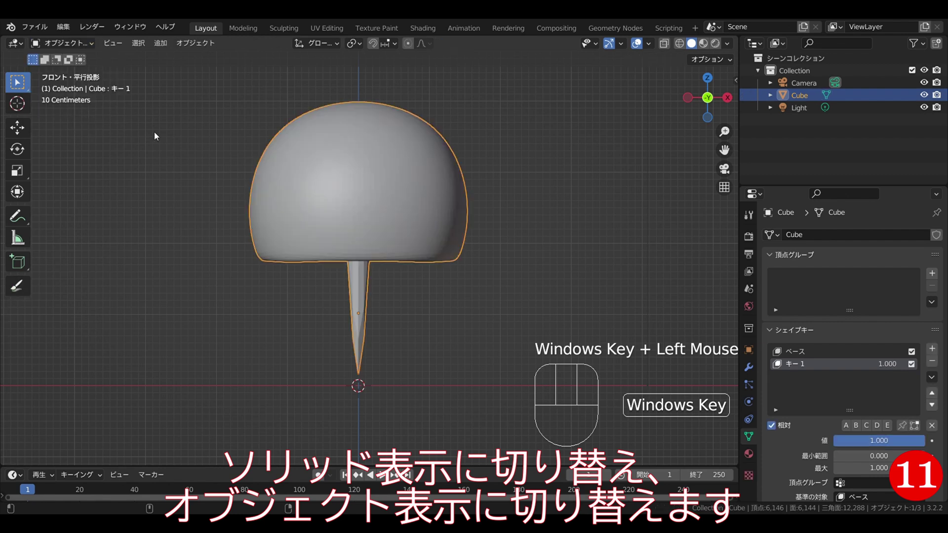
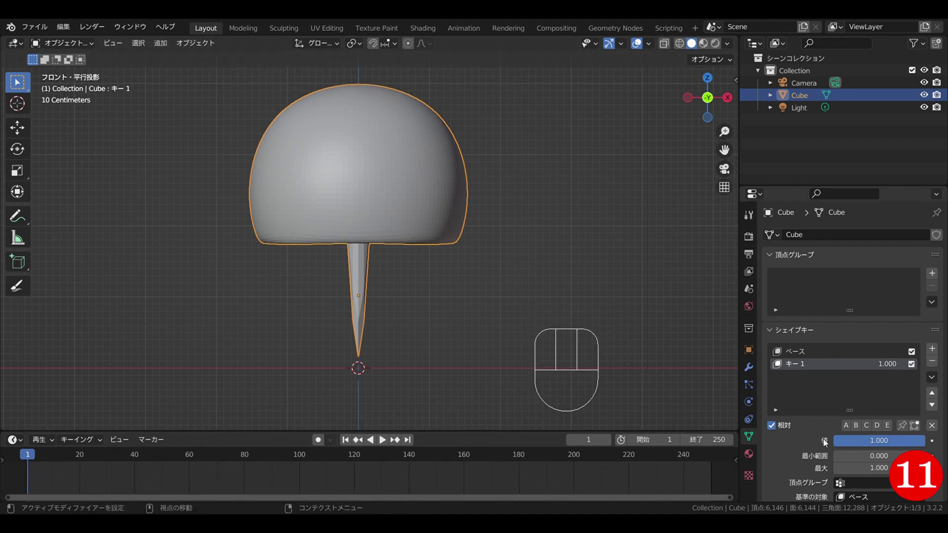
Keyframe the second shape key at value 0 on frame 1.
{"action": "left_click_drag", "start_coordinate": [920, 441], "coordinate": [844, 443]}
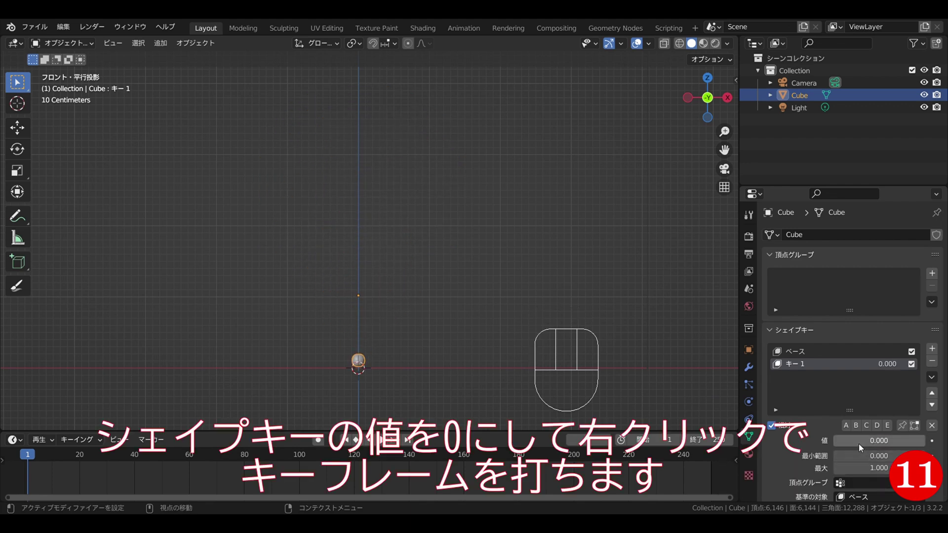
{"action": "left_click_drag", "start_coordinate": [862, 447], "coordinate": [791, 333]}
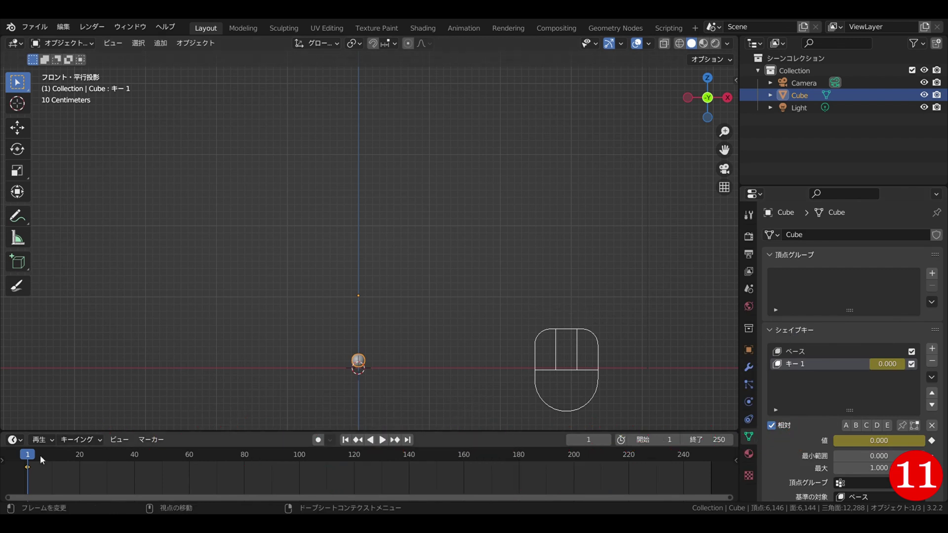
Keyframe the shape key at value 1 on frame 24, scrub to check the growth, and return to frame 1.
{"action": "left_click_drag", "start_coordinate": [31, 460], "coordinate": [93, 460]}
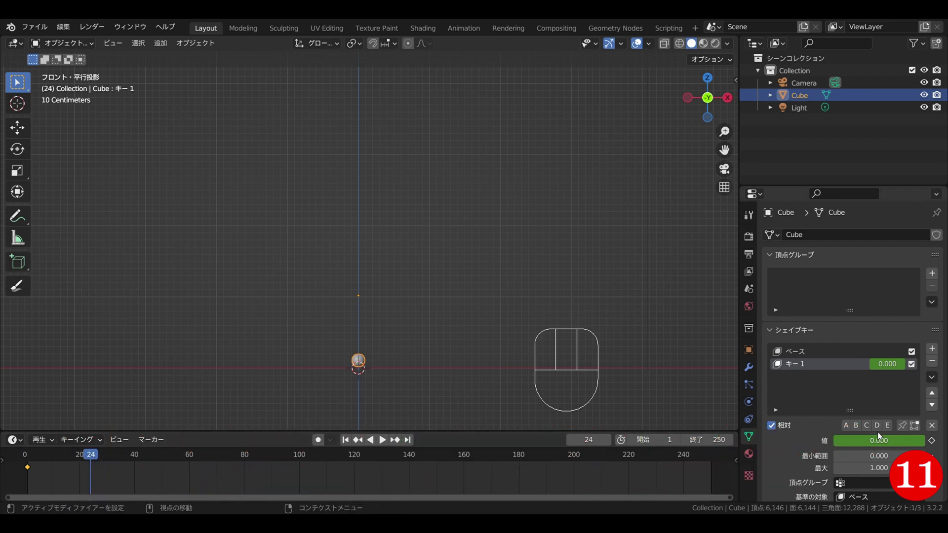
{"action": "left_click_drag", "start_coordinate": [859, 445], "coordinate": [50, 428]}
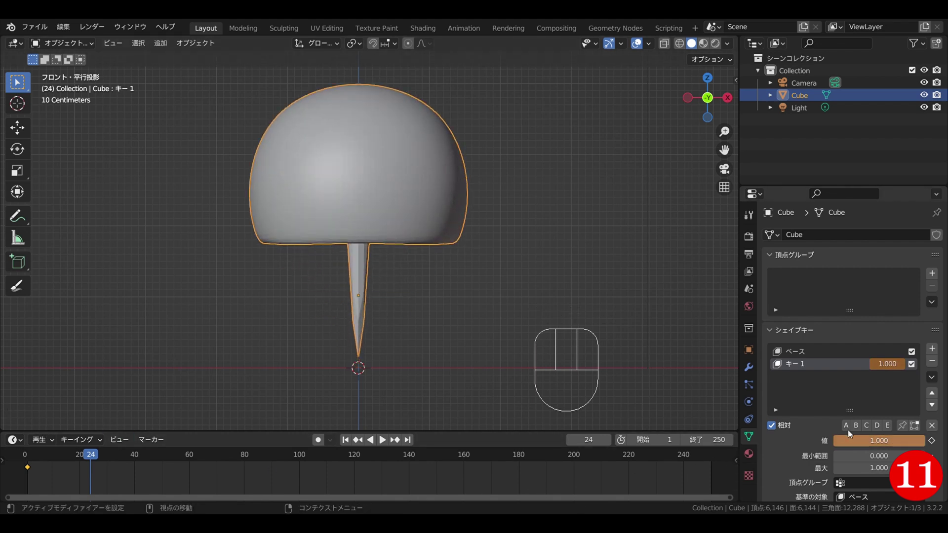
{"action": "left_click_drag", "start_coordinate": [892, 446], "coordinate": [835, 351]}
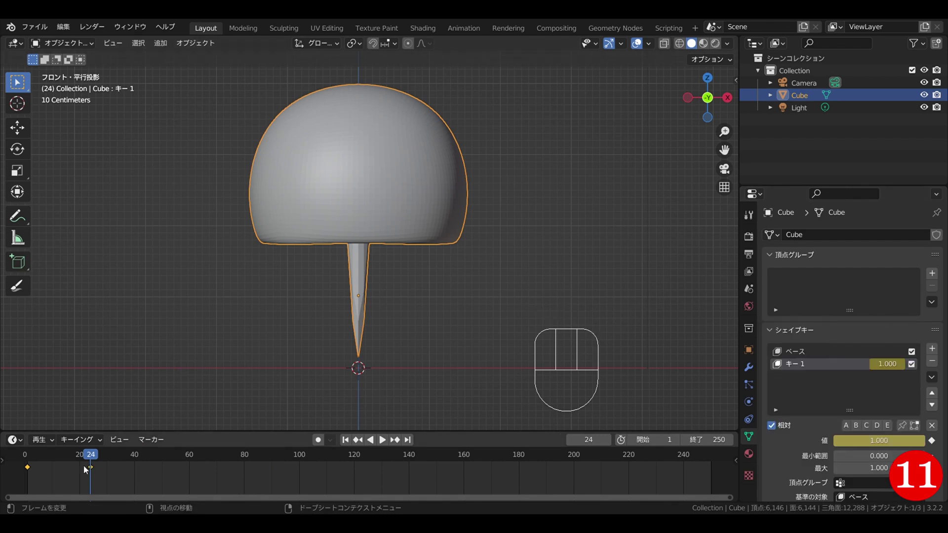
{"action": "left_click_drag", "start_coordinate": [92, 458], "coordinate": [107, 460]}
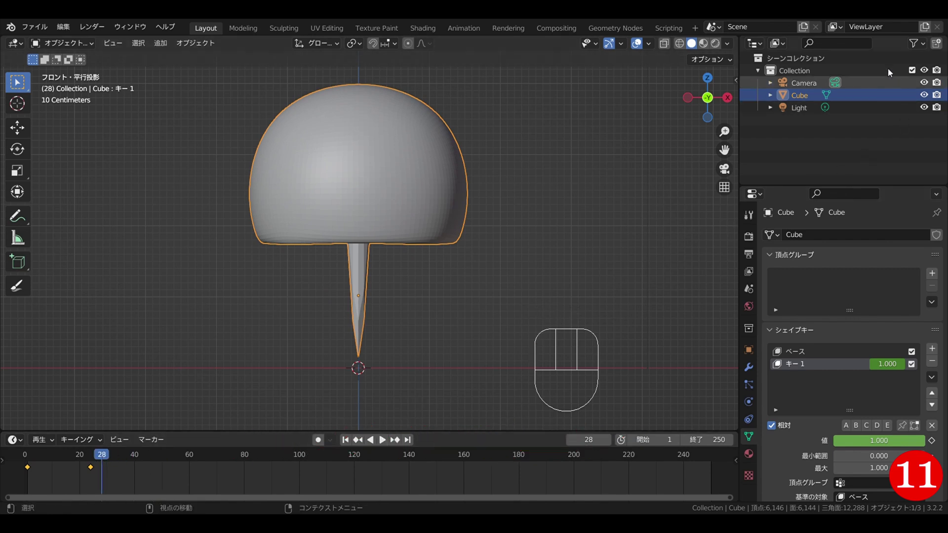
{"action": "left_click", "coordinate": [532, 288]}
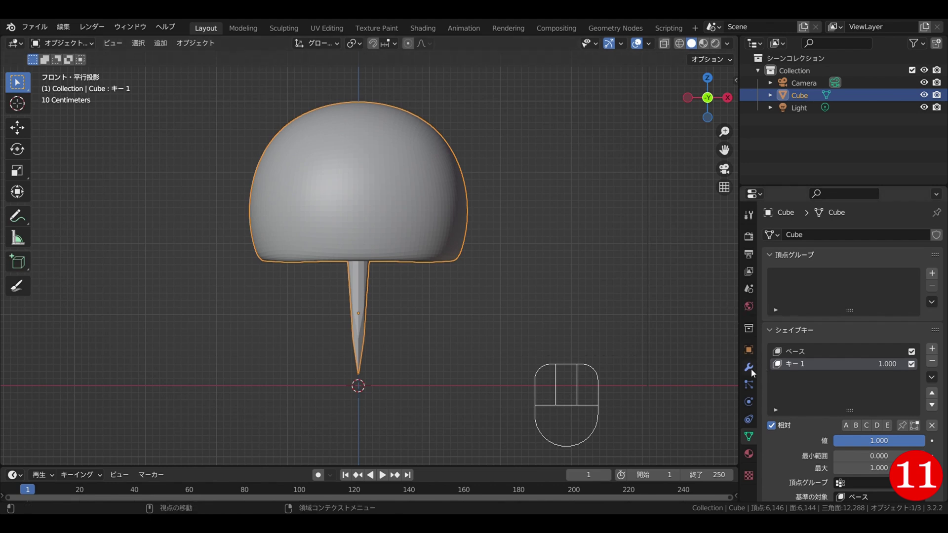
Add a Subdivision Surface modifier at viewport level 2 to smooth the mushroom.
{"action": "left_click", "coordinate": [753, 373]}
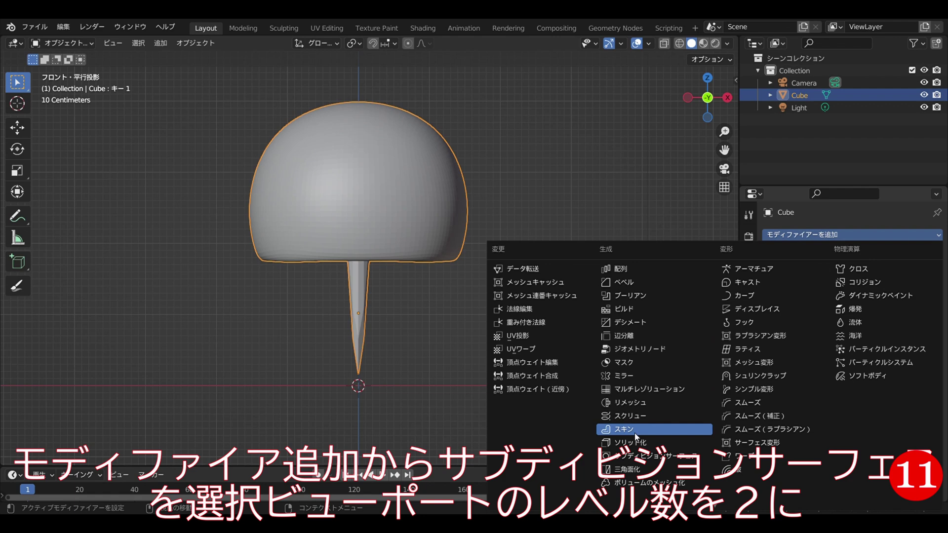
{"action": "left_click", "coordinate": [652, 457]}
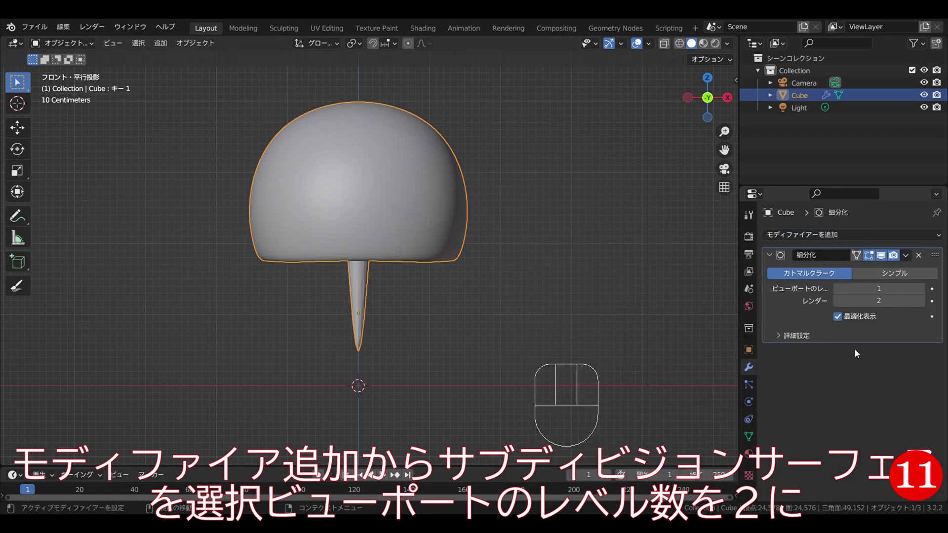
{"action": "left_click", "coordinate": [925, 296]}
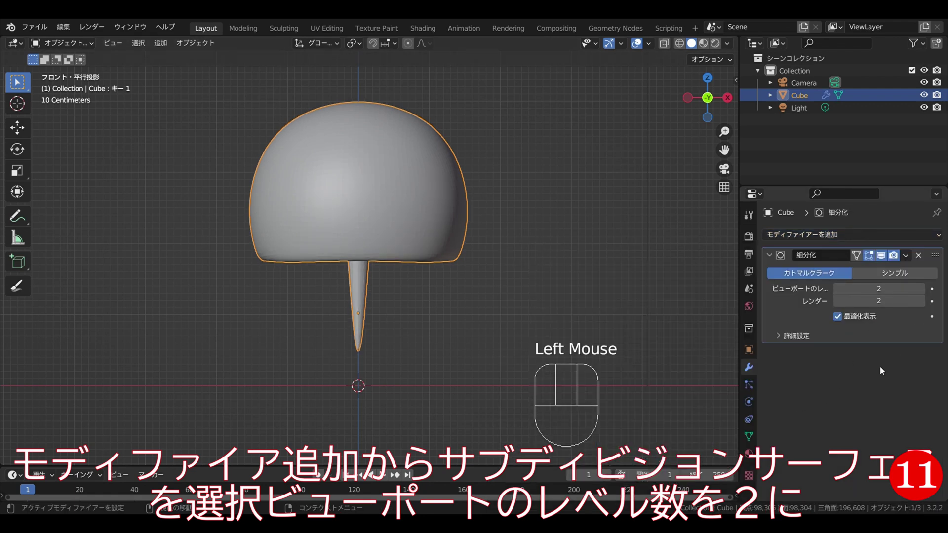
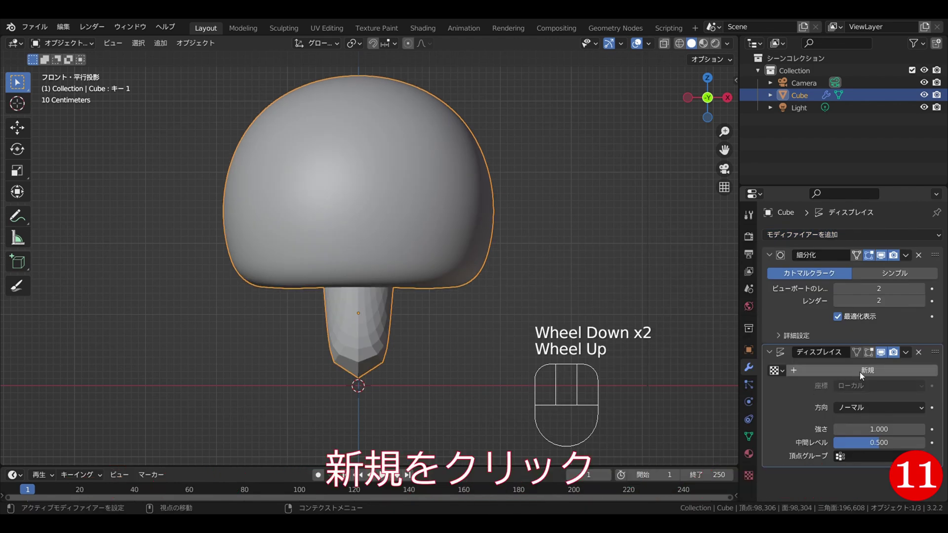
Create a new displacement texture and set its type to Clouds with size 1.3.
{"action": "left_click", "coordinate": [865, 376]}
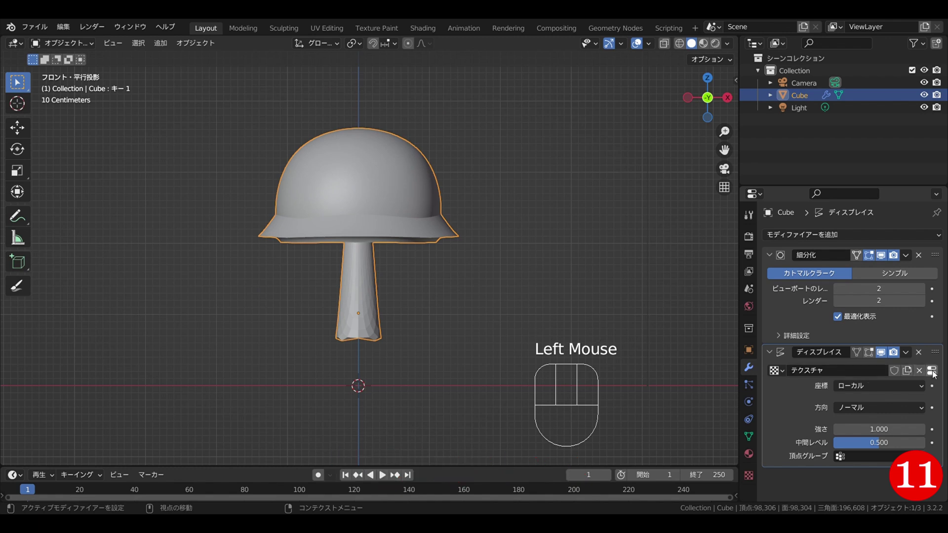
{"action": "left_click", "coordinate": [934, 374]}
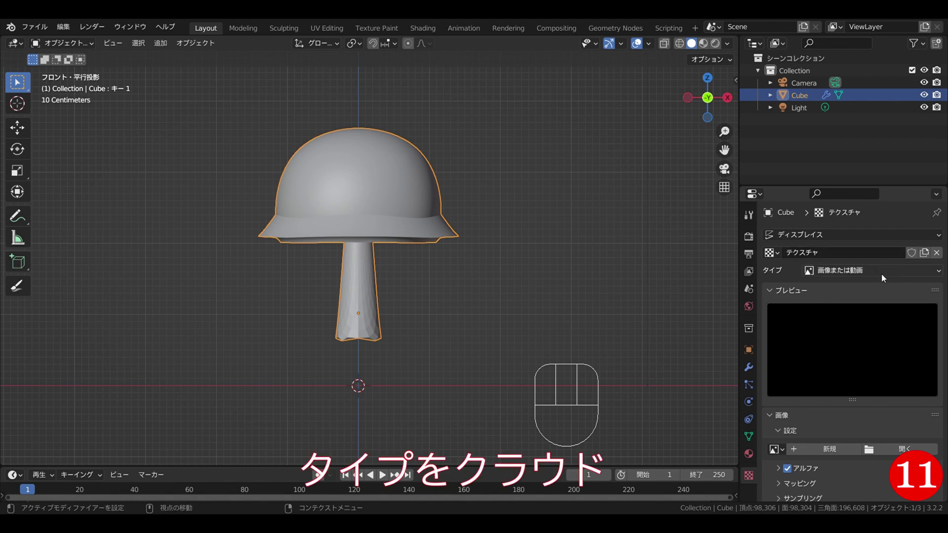
{"action": "left_click_drag", "start_coordinate": [884, 277], "coordinate": [847, 316]}
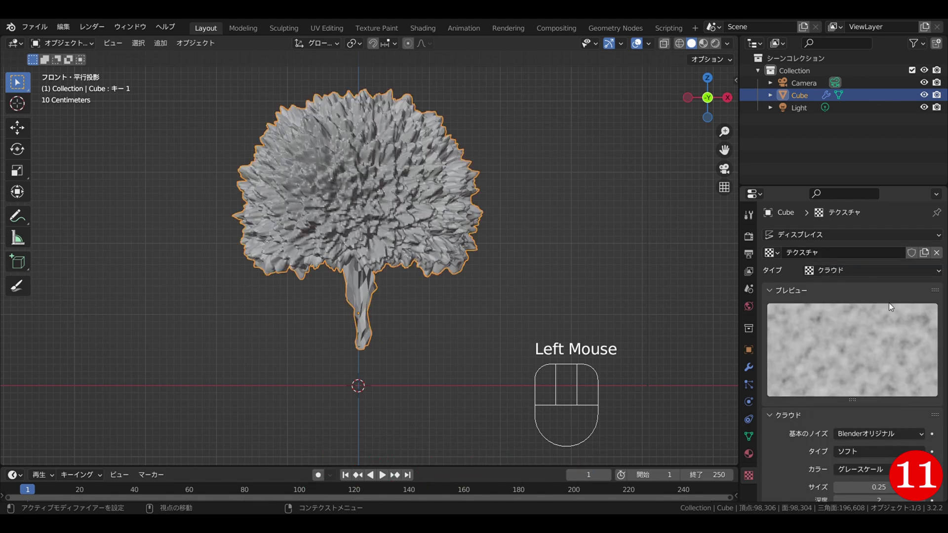
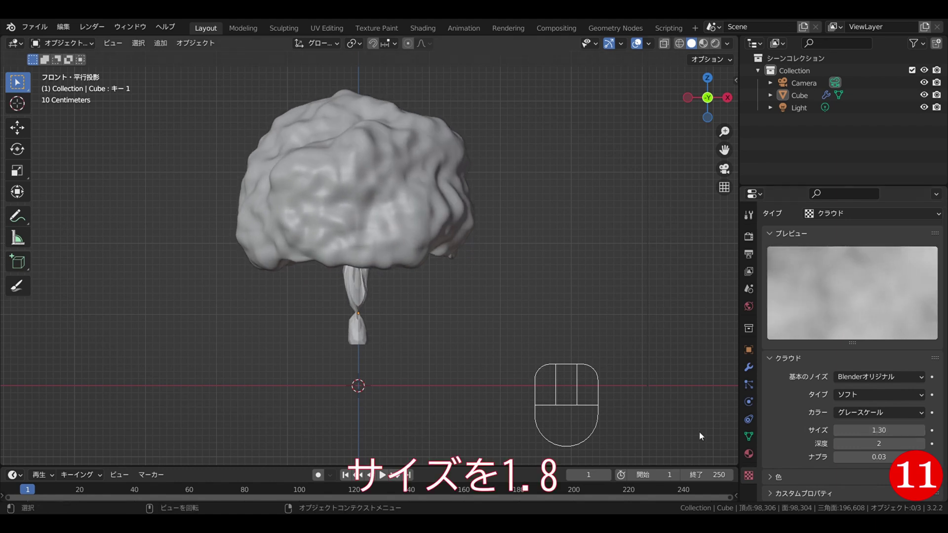
Raise the Displace modifier strength to 1.8 for a puffy cloud surface.
{"action": "left_click", "coordinate": [750, 370]}
{"action": "left_click_drag", "start_coordinate": [748, 370], "coordinate": [892, 412]}
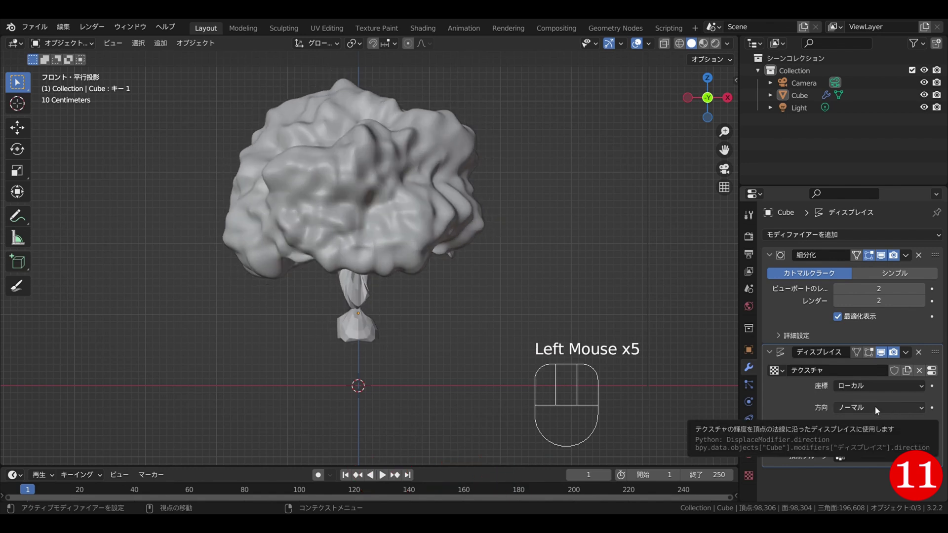
{"action": "left_click", "coordinate": [483, 349]}
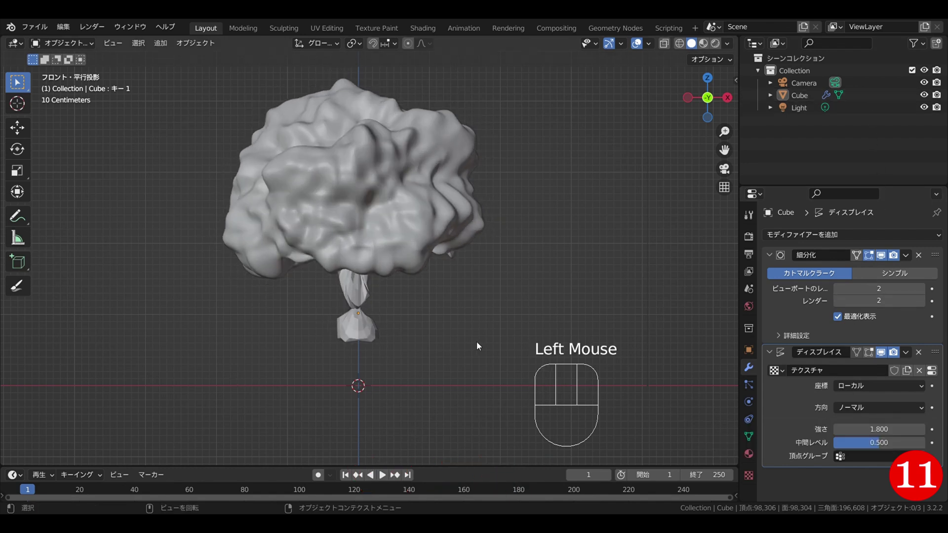
Keyframe shape Key 1 at value 0 on frame 1 so the cloud starts collapsed.
{"action": "left_click", "coordinate": [751, 439]}
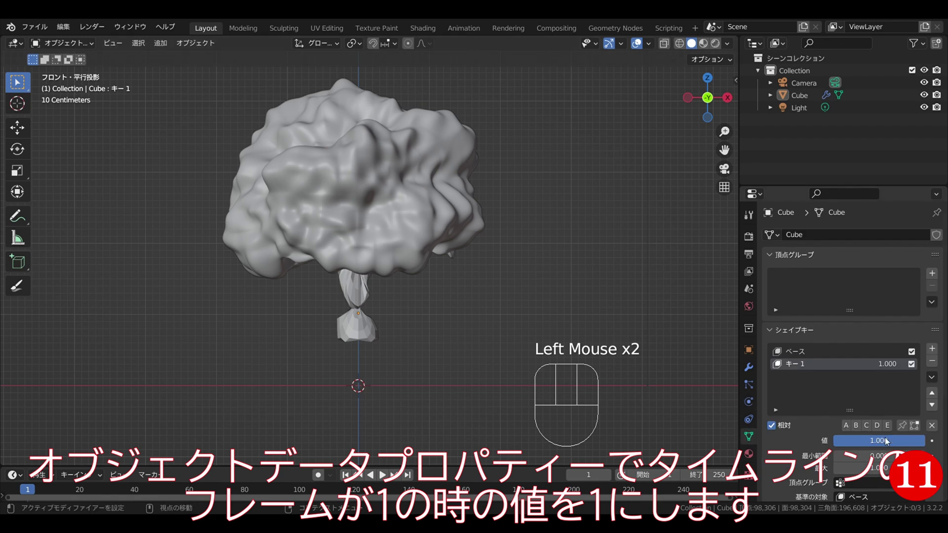
{"action": "left_click_drag", "start_coordinate": [911, 442], "coordinate": [835, 444]}
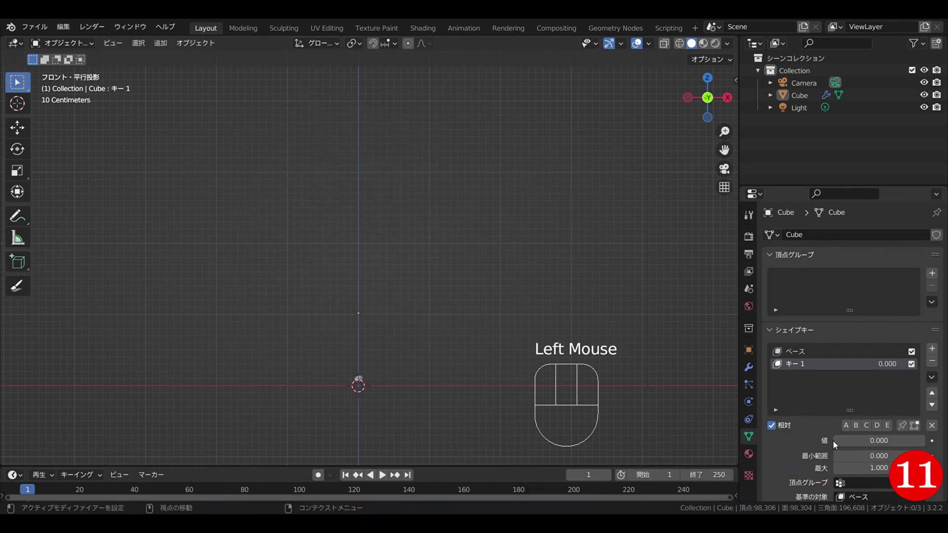
{"action": "left_click_drag", "start_coordinate": [862, 446], "coordinate": [774, 331]}
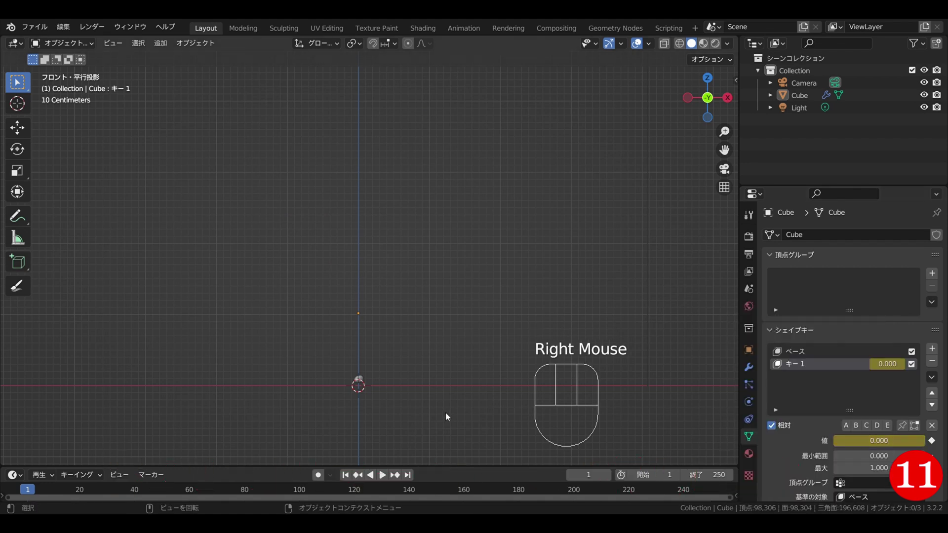
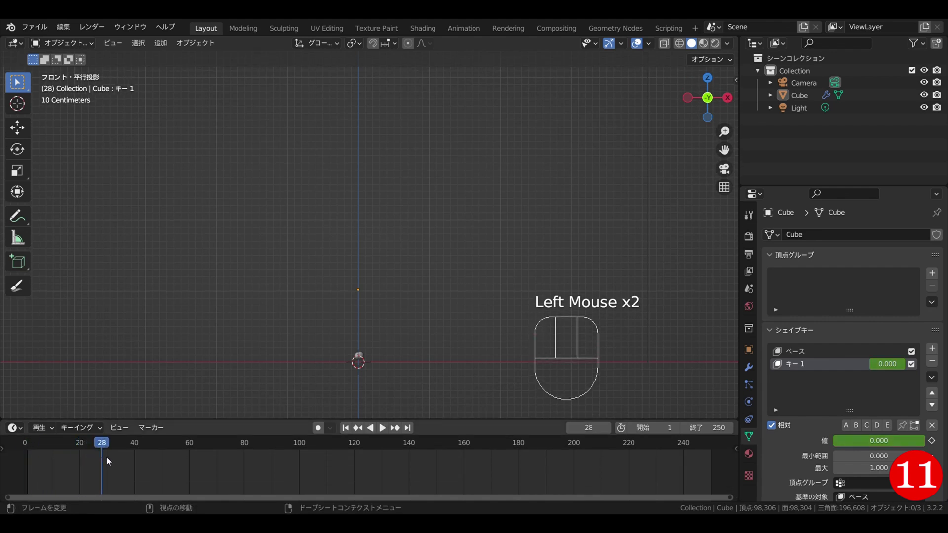
At frame 25 set Key 1 to value 1 and keyframe the full-size mushroom.
{"action": "key", "text": "Left"}
{"action": "key", "text": "Left"}
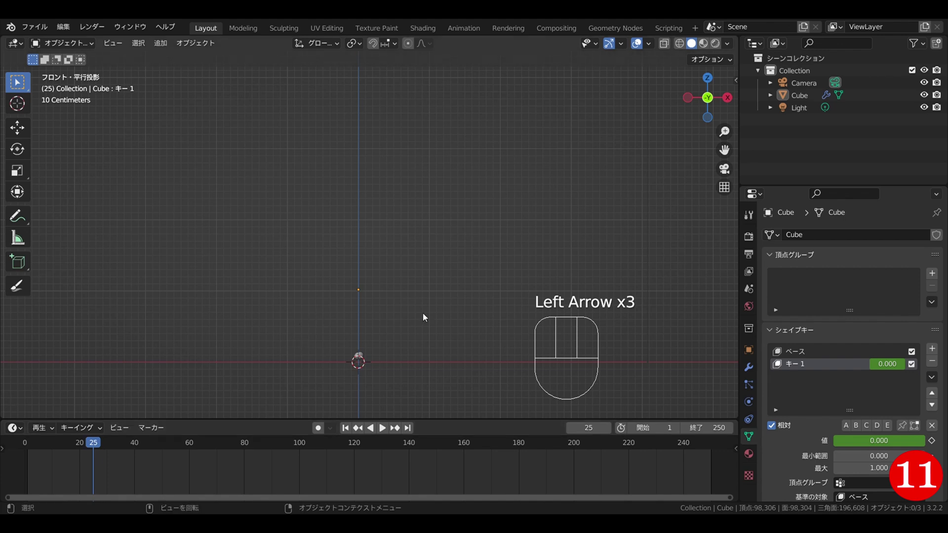
{"action": "left_click_drag", "start_coordinate": [852, 447], "coordinate": [929, 444]}
{"action": "left_click_drag", "start_coordinate": [887, 449], "coordinate": [811, 352]}
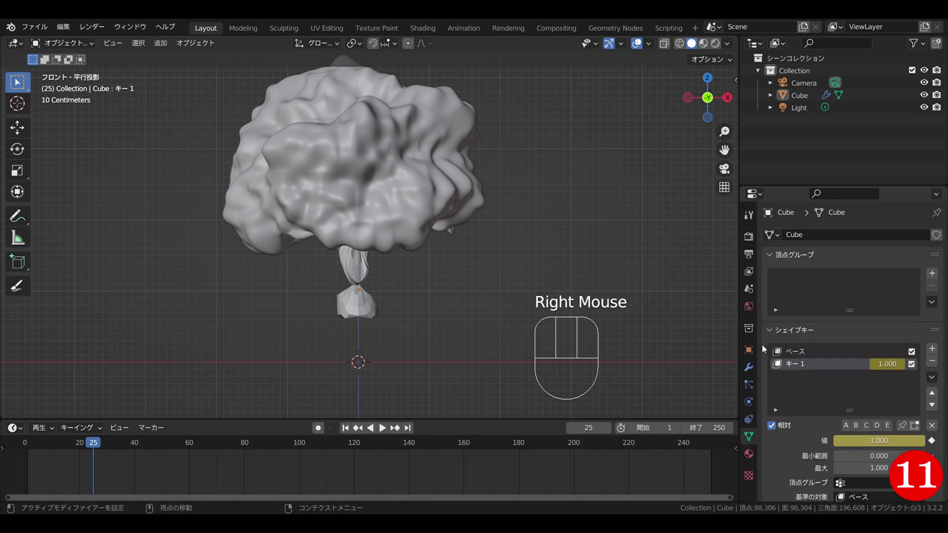
Scrub the timeline to check the cloud growing between the two keys.
{"action": "left_click_drag", "start_coordinate": [102, 445], "coordinate": [86, 420]}
{"action": "left_click_drag", "start_coordinate": [269, 352], "coordinate": [205, 345]}
{"action": "left_click_drag", "start_coordinate": [76, 445], "coordinate": [463, 309]}
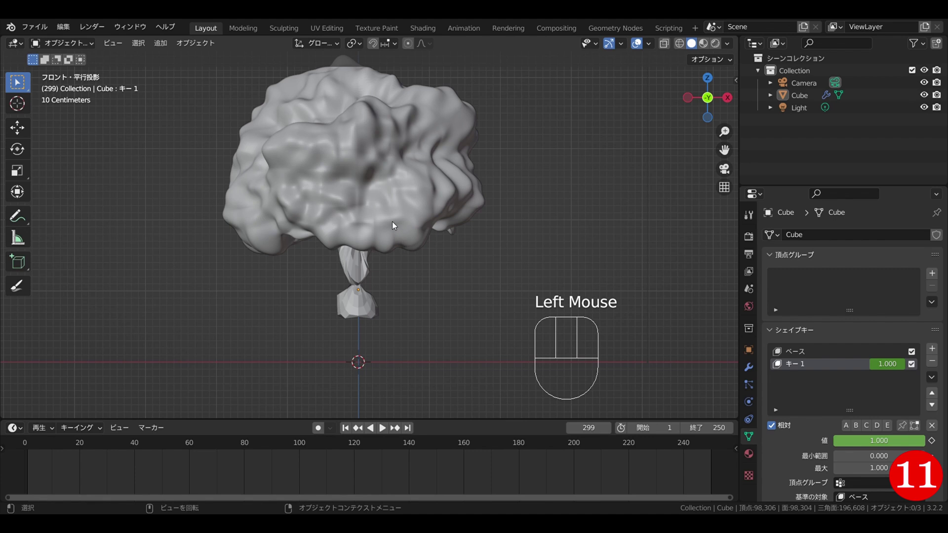
Give the second Displace modifier a new cloud texture with size lowered from 1.30 to 0.29.
{"action": "left_click", "coordinate": [394, 225]}
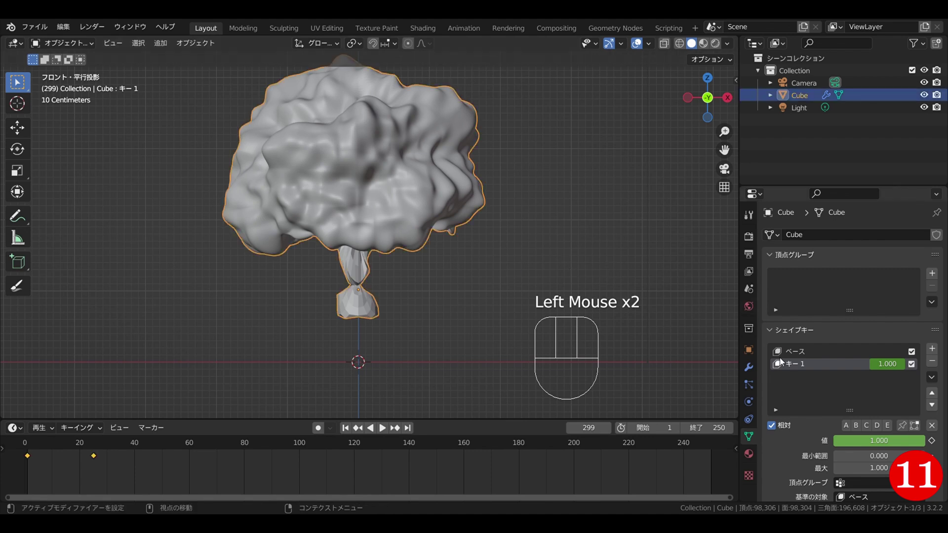
{"action": "left_click", "coordinate": [751, 366]}
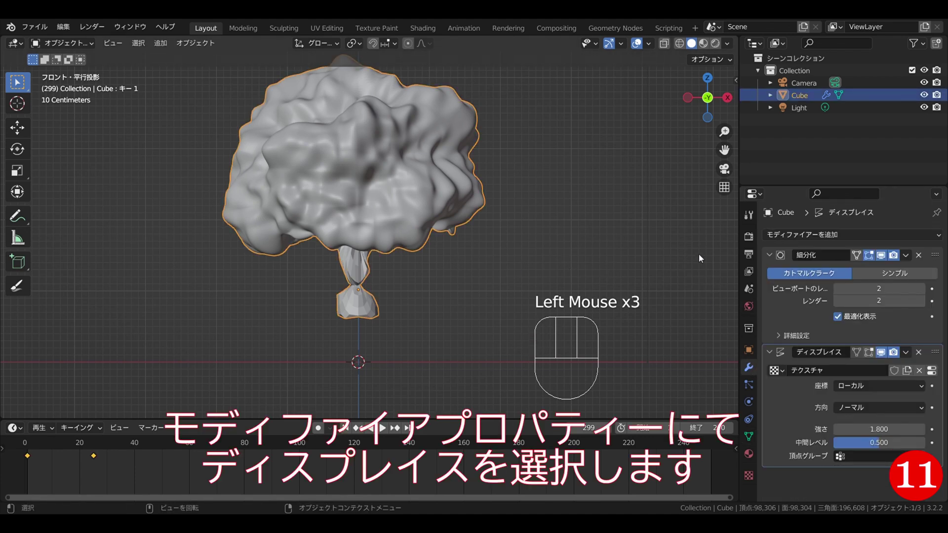
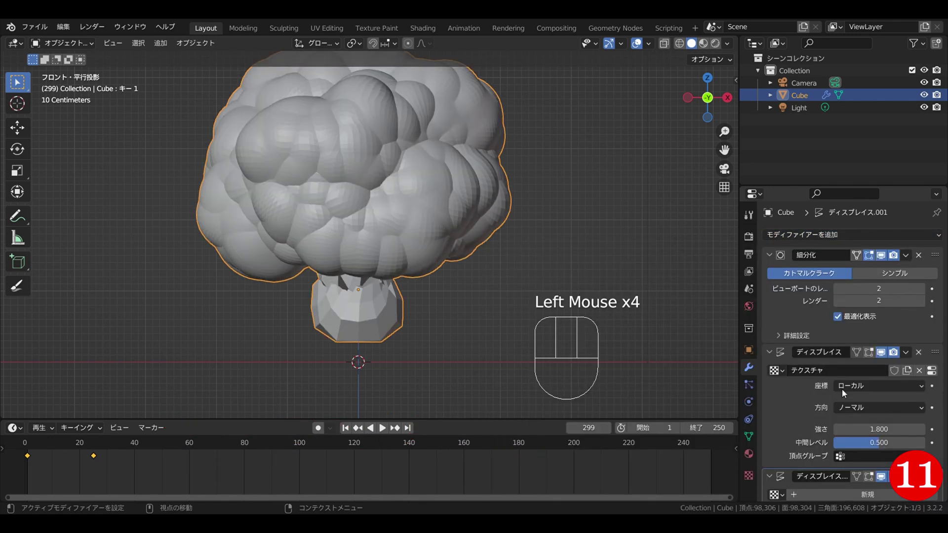
{"action": "scroll", "scroll_direction": "down", "scroll_amount": 3}
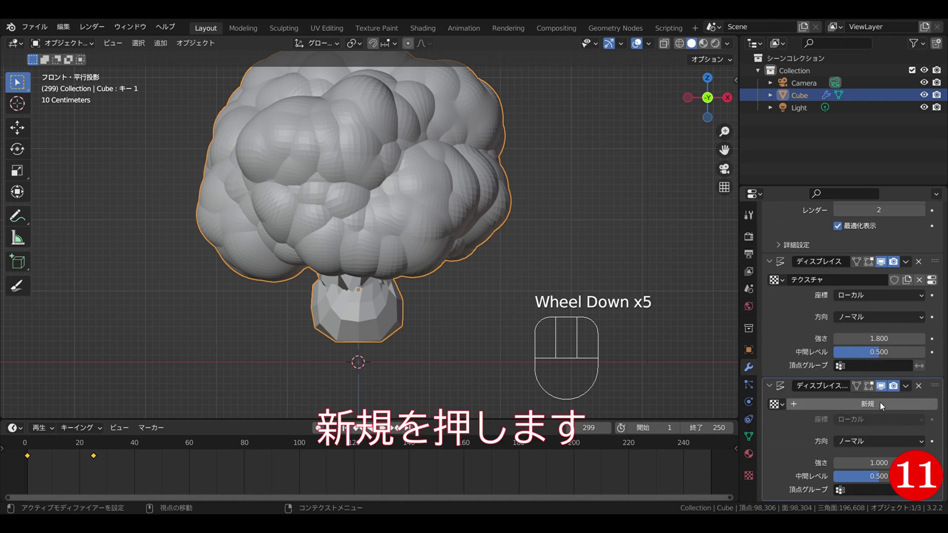
{"action": "left_click", "coordinate": [871, 410]}
{"action": "scroll", "scroll_direction": "down", "scroll_amount": 3}
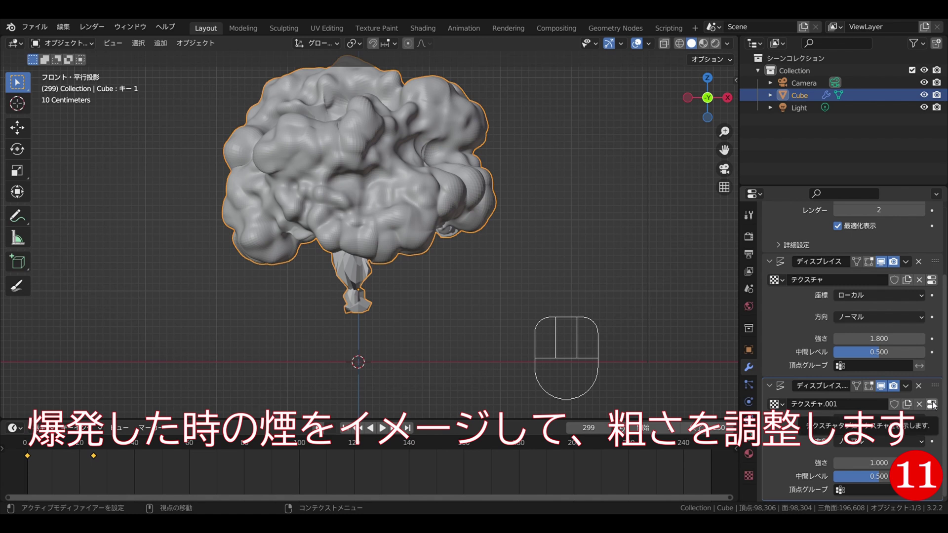
{"action": "left_click", "coordinate": [934, 405]}
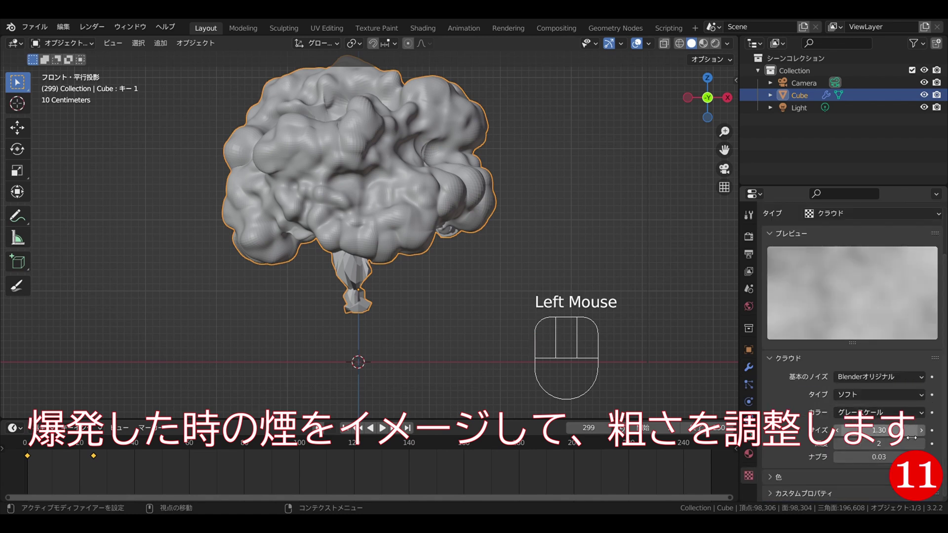
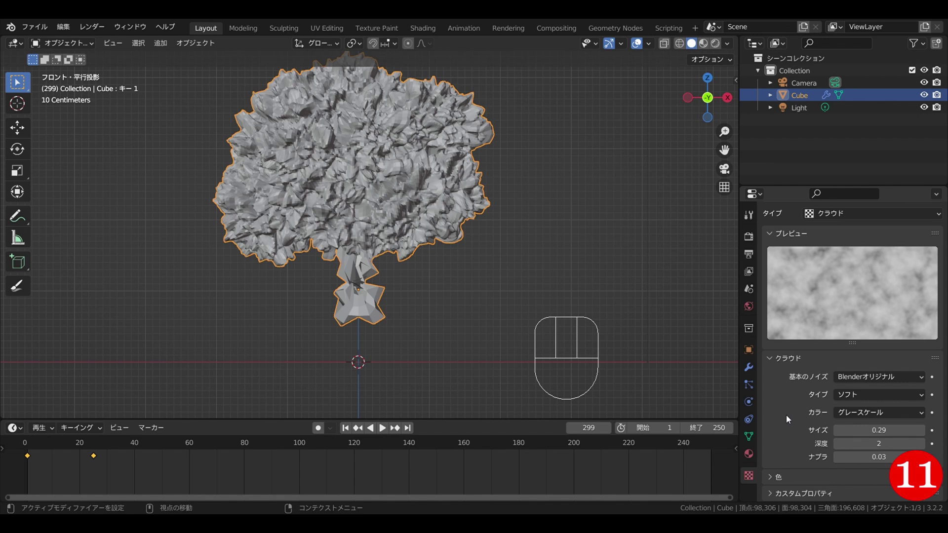
{"action": "left_click", "coordinate": [752, 376]}
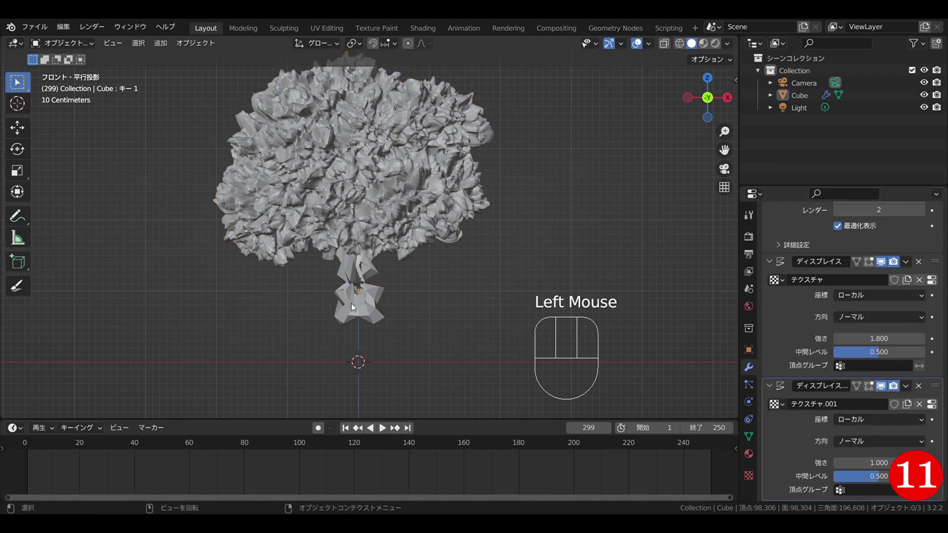
{"action": "left_click", "coordinate": [354, 307]}
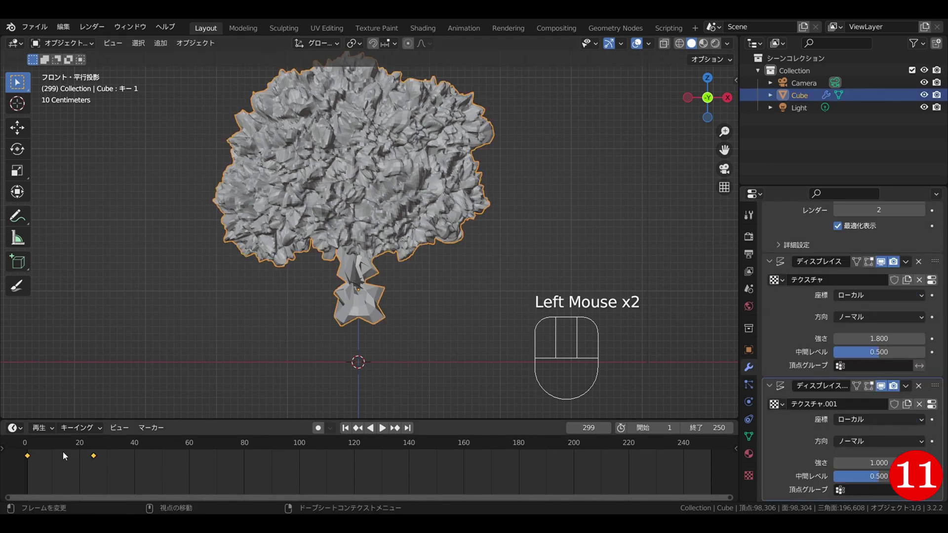
Play the growth from an early frame and leave the playhead at frame 36.
{"action": "left_click", "coordinate": [56, 449]}
{"action": "left_click_drag", "start_coordinate": [53, 449], "coordinate": [60, 452]}
{"action": "key", "text": "space"}
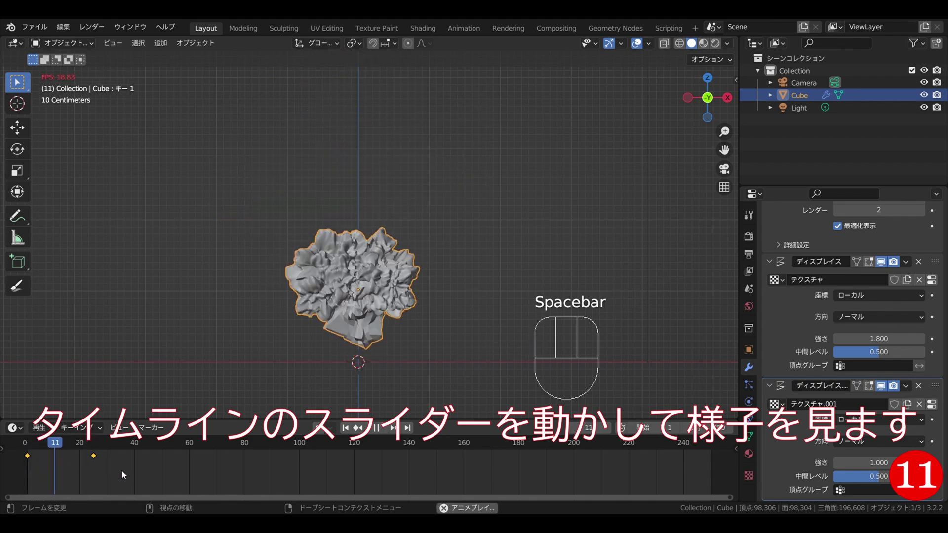
{"action": "key", "text": "space"}
{"action": "left_click_drag", "start_coordinate": [124, 444], "coordinate": [67, 443]}
{"action": "key", "text": "space"}
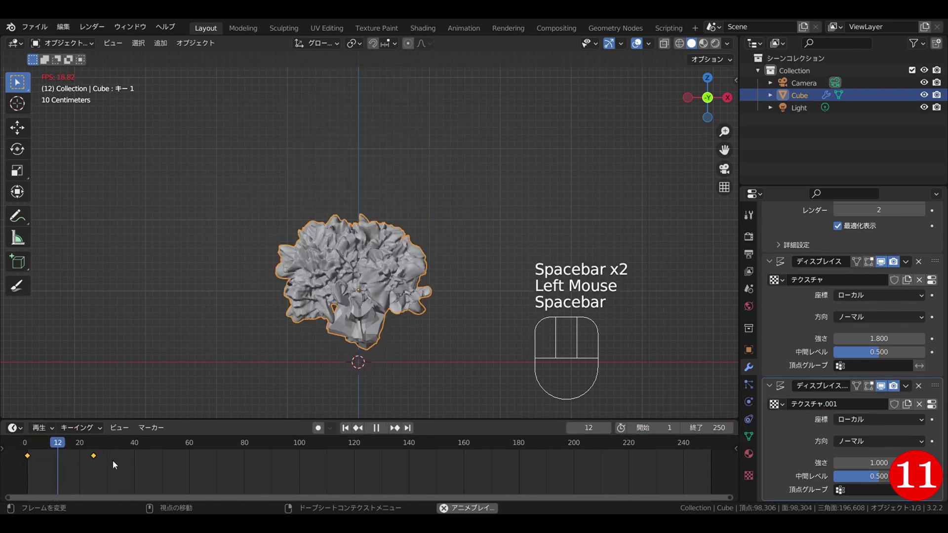
Add a Quick Smoke effect to the mushroom mesh, creating a Smoke Domain around it.
{"action": "double_click", "coordinate": [449, 222]}
{"action": "left_click", "coordinate": [295, 189]}
{"action": "left_click_drag", "start_coordinate": [191, 46], "coordinate": [341, 396]}
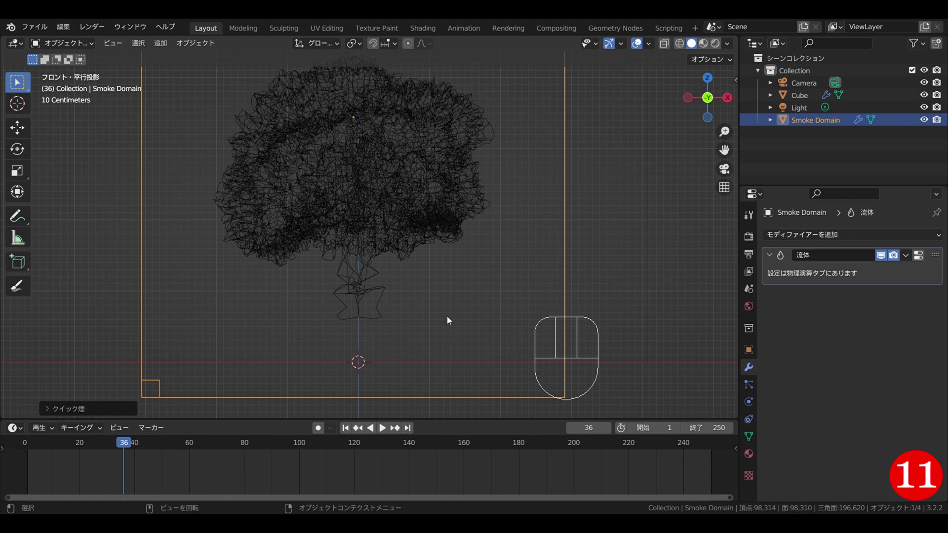
Scale the smoke domain up and move it along Z so its base rests at the ground.
{"action": "scroll", "scroll_direction": "down", "scroll_amount": 3}
{"action": "scroll", "scroll_direction": "down", "scroll_amount": 3}
{"action": "key", "text": "s"}
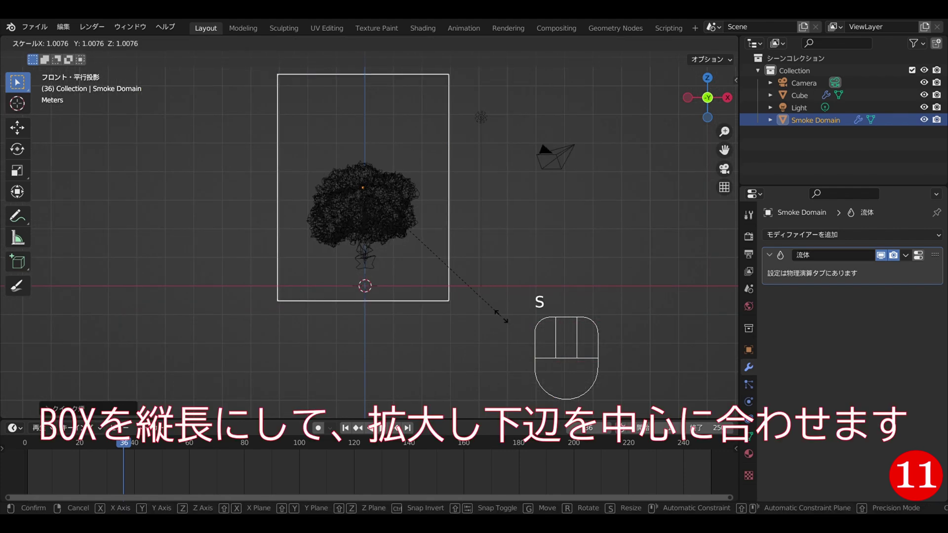
{"action": "left_click", "coordinate": [542, 331]}
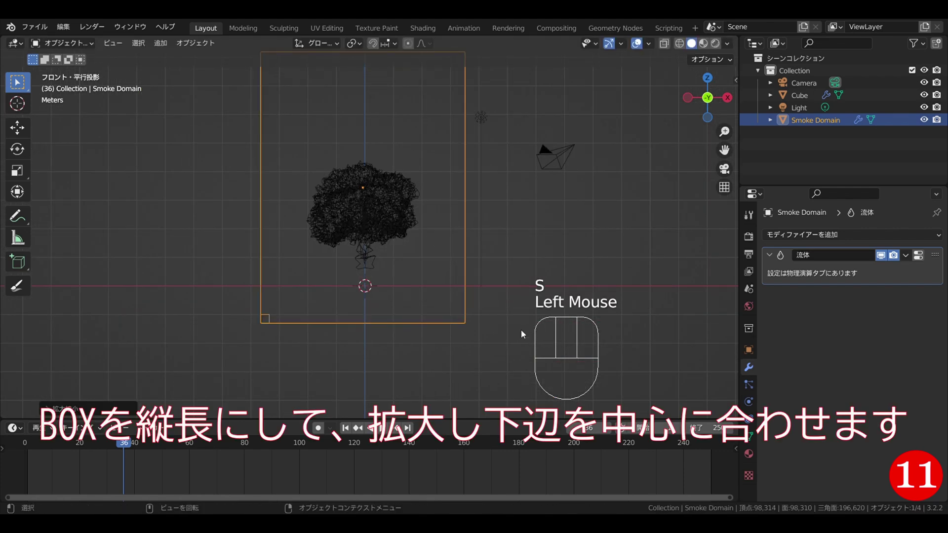
{"action": "key", "text": "z"}
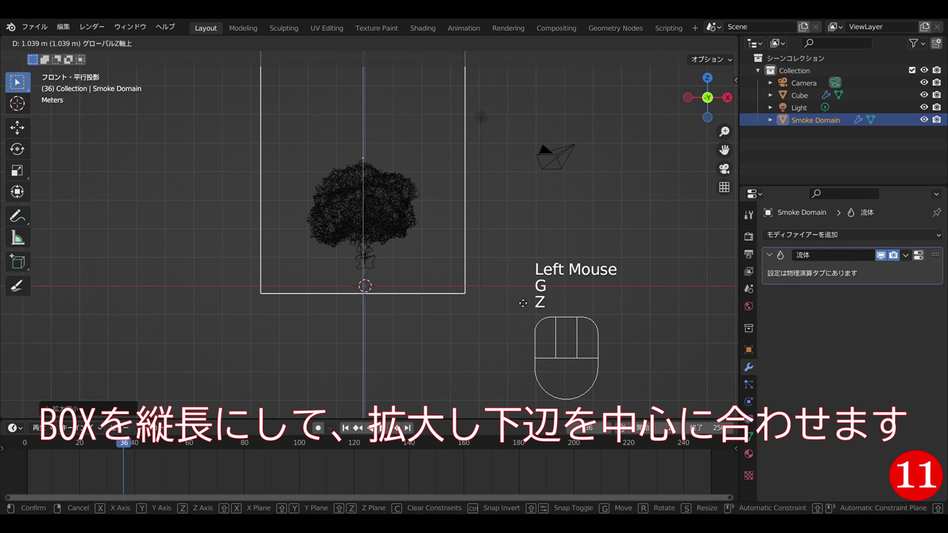
{"action": "left_click", "coordinate": [522, 297]}
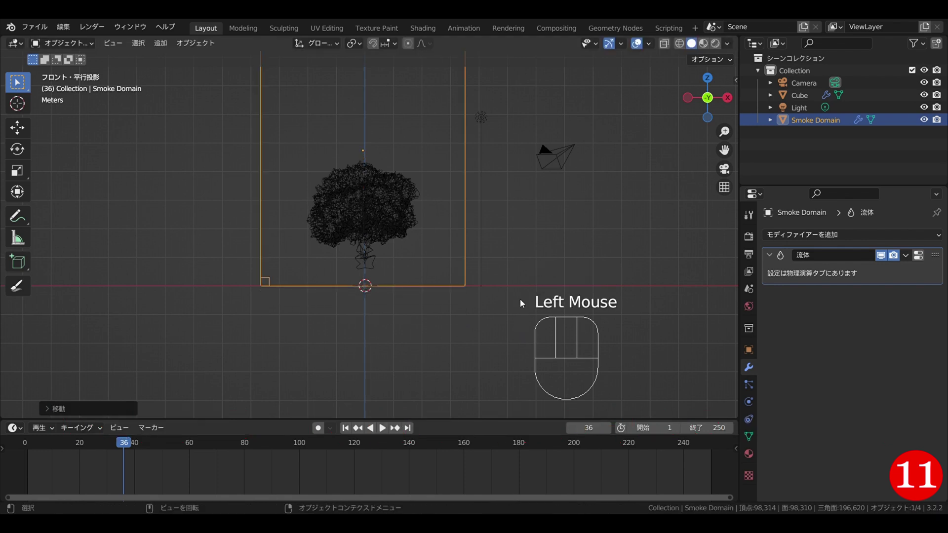
{"action": "left_click_drag", "start_coordinate": [458, 240], "coordinate": [433, 273]}
{"action": "scroll", "scroll_direction": "up", "scroll_amount": 3}
{"action": "scroll", "scroll_direction": "up", "scroll_amount": 3}
{"action": "left_click_drag", "start_coordinate": [509, 213], "coordinate": [420, 259]}
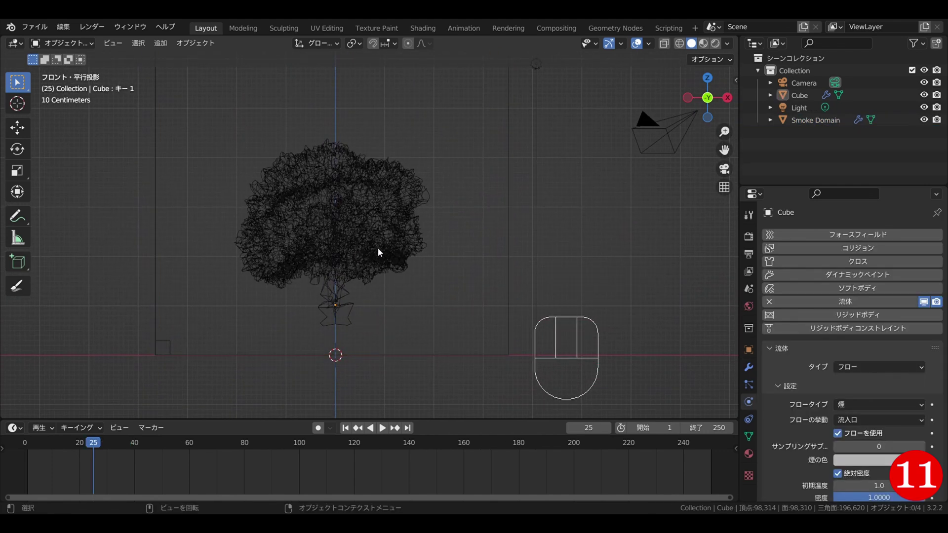
Keyframe the Cube's Surface Emission at 0.5 and move the key to frame 30.
{"action": "left_click", "coordinate": [381, 254]}
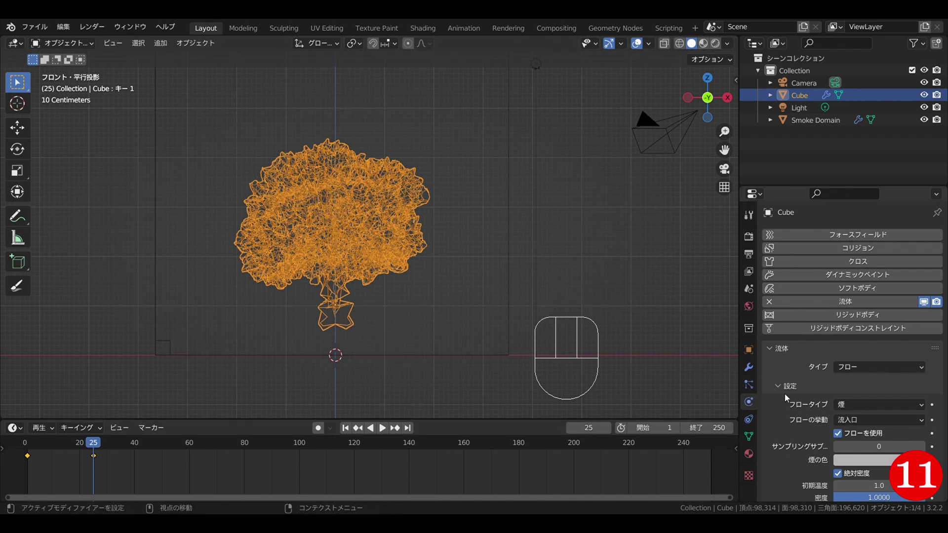
{"action": "scroll", "scroll_direction": "down", "scroll_amount": 3}
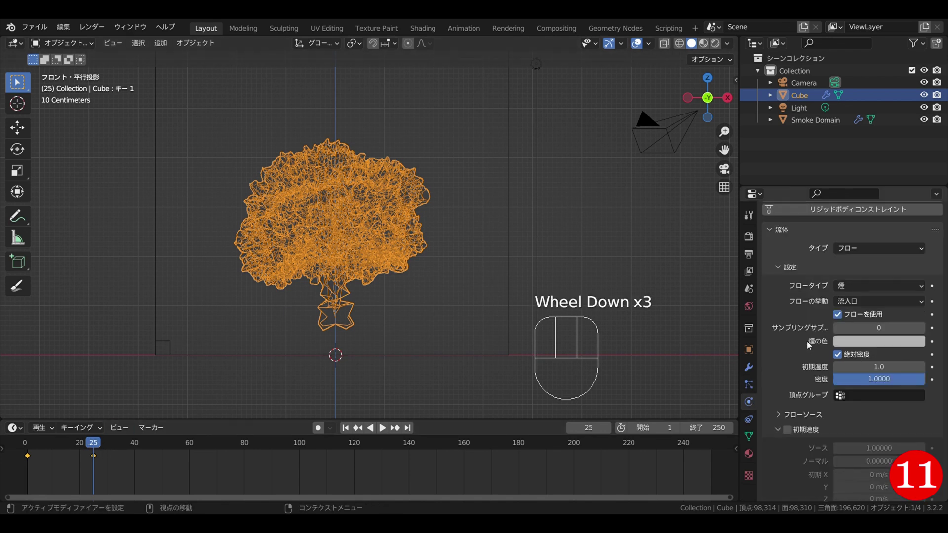
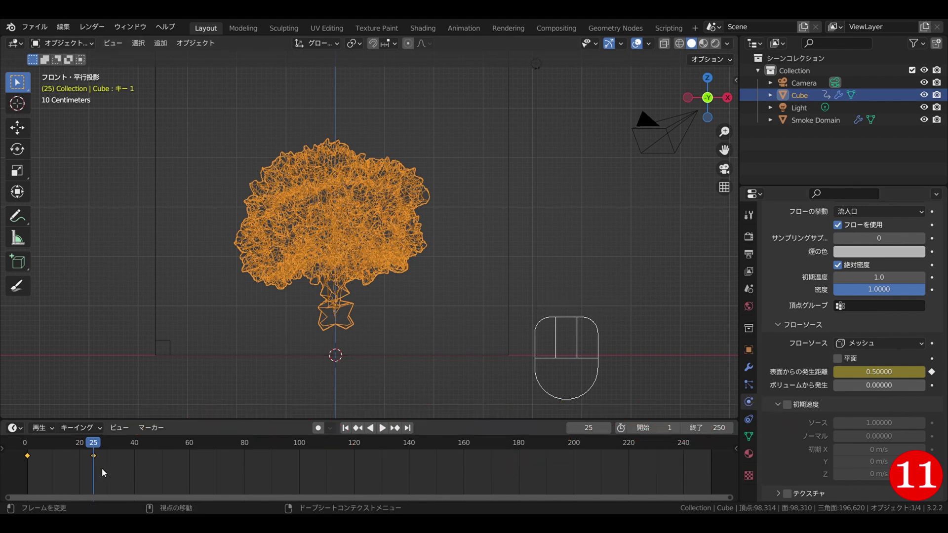
{"action": "left_click", "coordinate": [103, 466]}
{"action": "left_click", "coordinate": [99, 458]}
{"action": "left_click", "coordinate": [114, 448]}
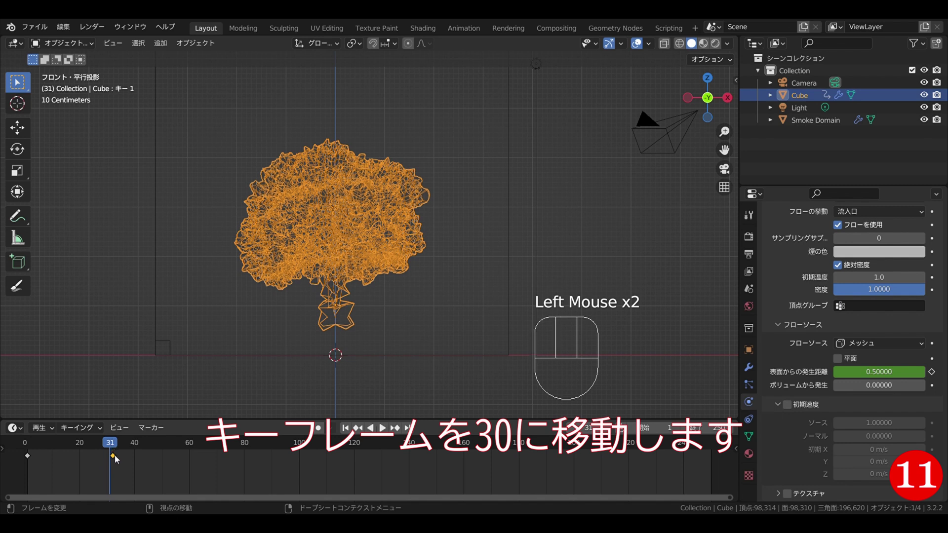
{"action": "key", "text": "g"}
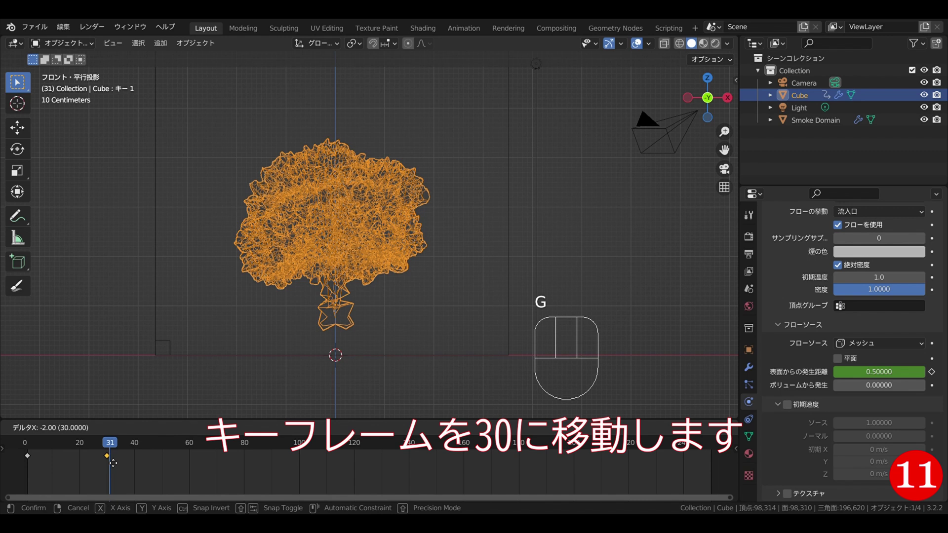
{"action": "left_click", "coordinate": [111, 462]}
Step to frame 31 ready to key the emission down to 0.
{"action": "left_click", "coordinate": [112, 451]}
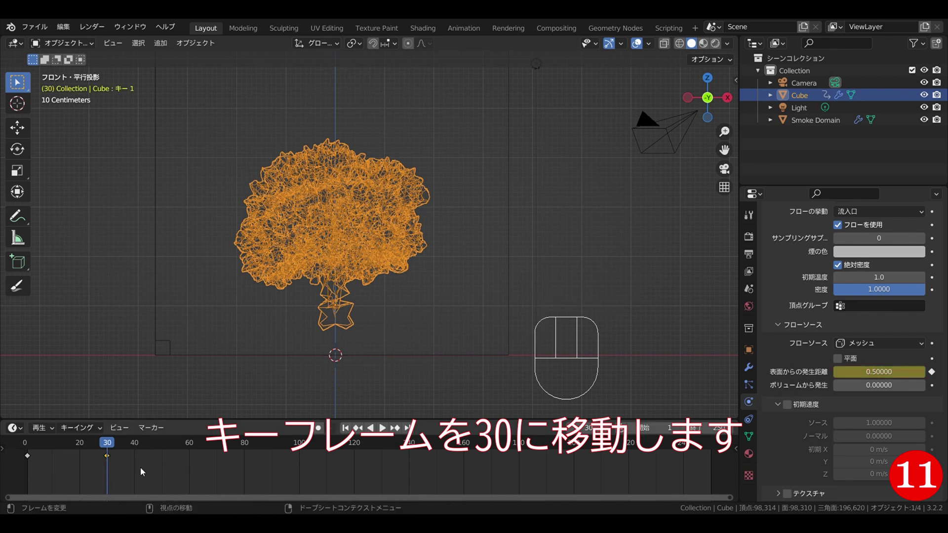
{"action": "key", "text": "Right"}
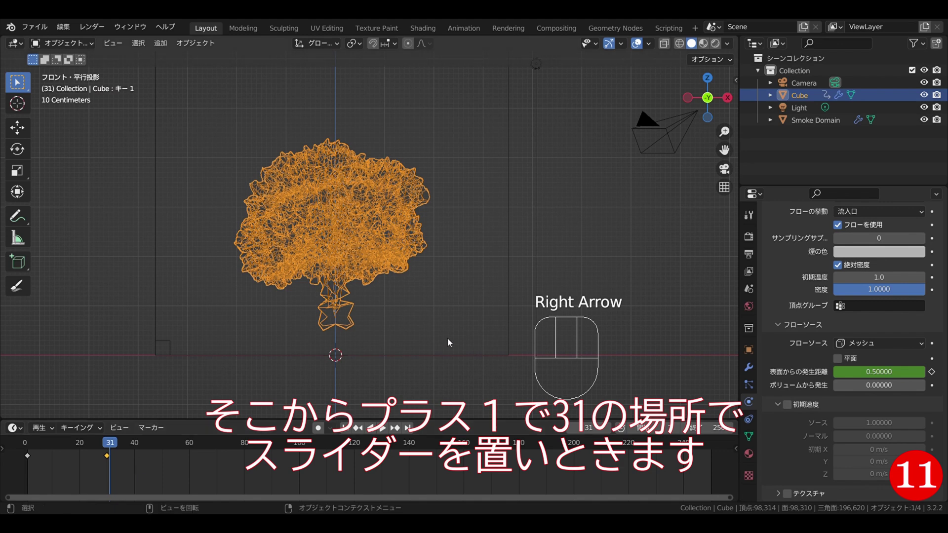
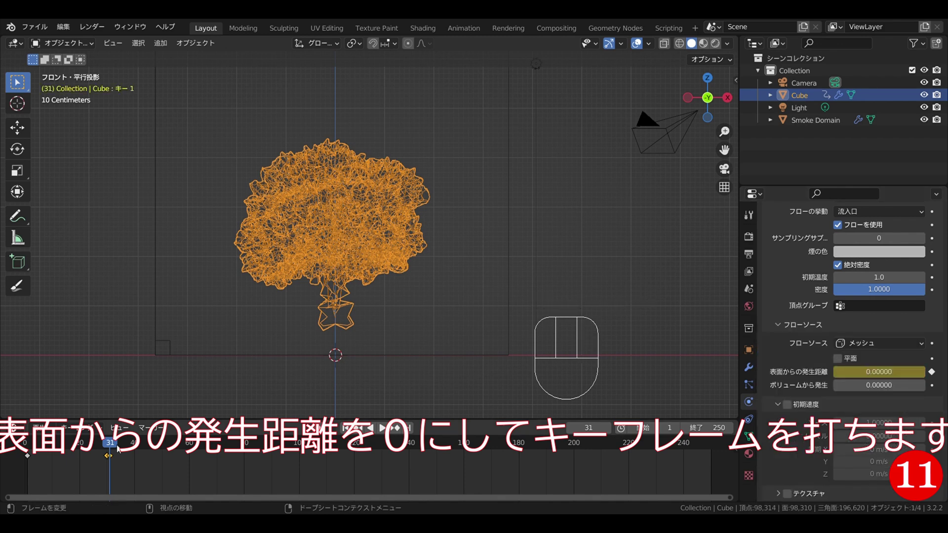
Play the cube's growth from frame 1, stop, and return the playhead to frame 1.
{"action": "left_click", "coordinate": [113, 448]}
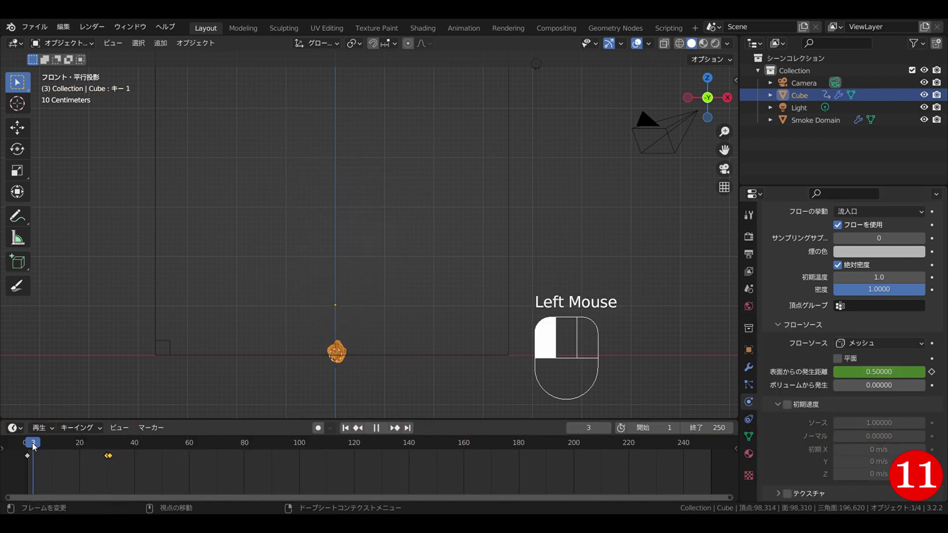
{"action": "key", "text": "space"}
{"action": "key", "text": "space"}
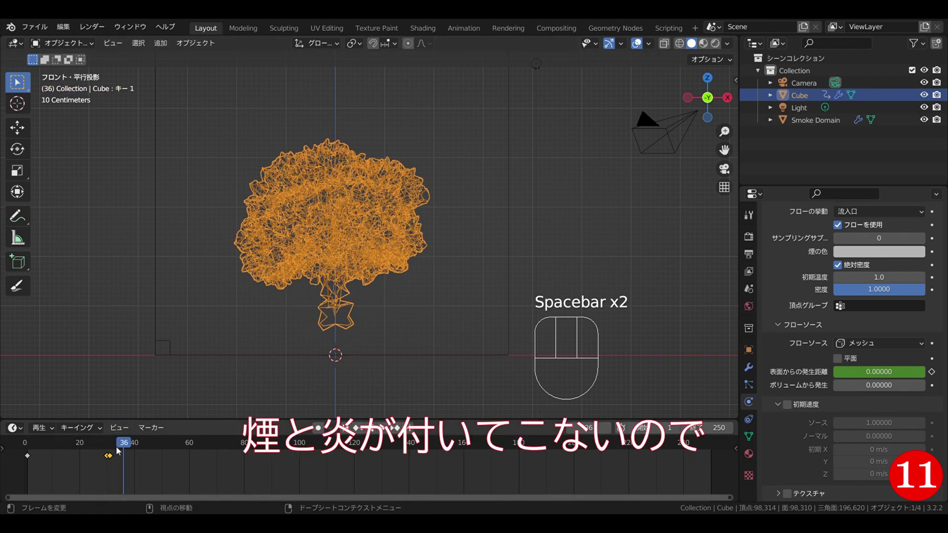
{"action": "left_click_drag", "start_coordinate": [127, 450], "coordinate": [62, 442]}
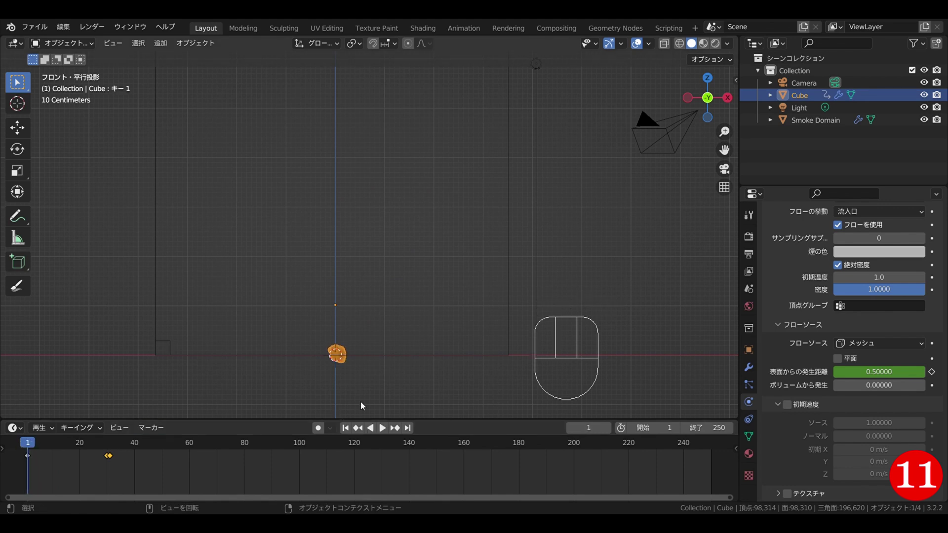
Switch the Smoke Domain's fluid Type to Flow and back to Domain to reset its cache.
{"action": "left_click", "coordinate": [164, 359]}
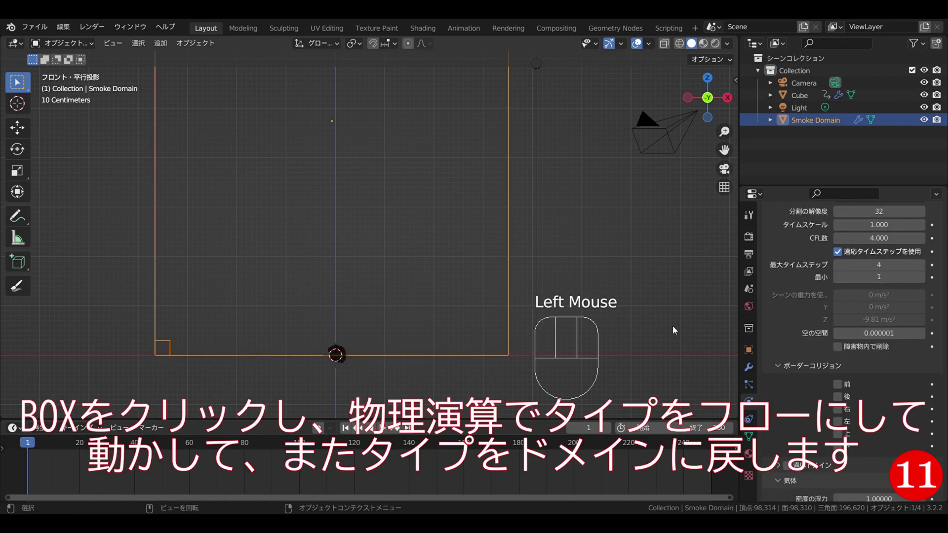
{"action": "scroll", "scroll_direction": "up", "scroll_amount": 3}
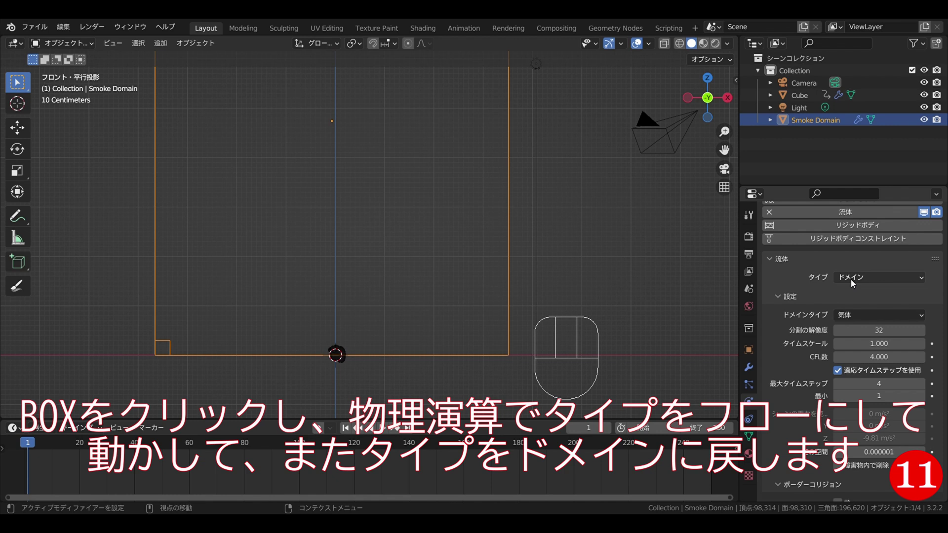
{"action": "left_click_drag", "start_coordinate": [855, 282], "coordinate": [825, 310]}
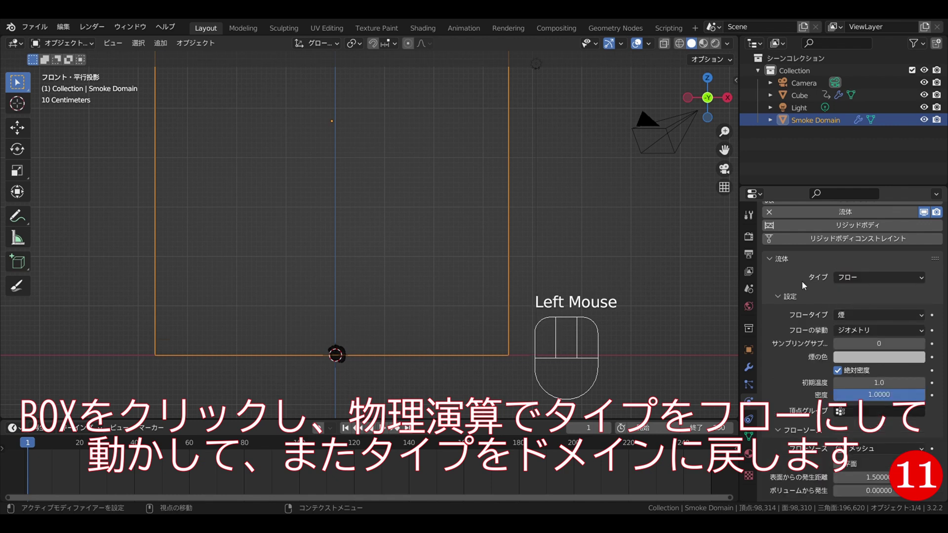
{"action": "left_click", "coordinate": [793, 280]}
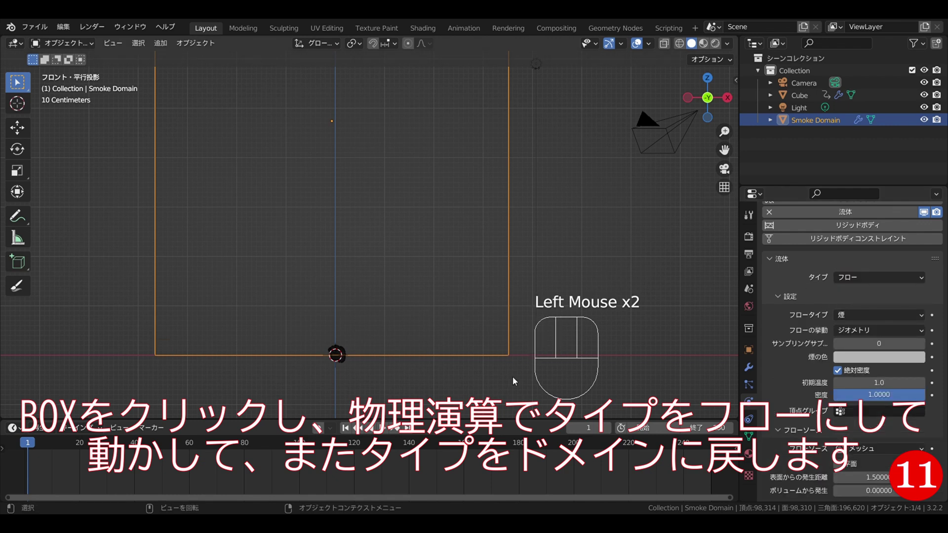
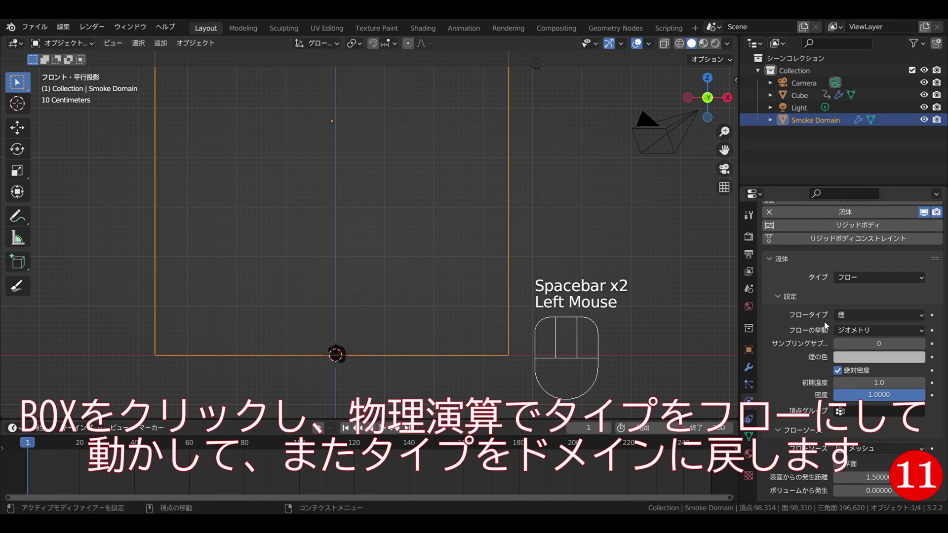
{"action": "left_click_drag", "start_coordinate": [851, 276], "coordinate": [854, 305]}
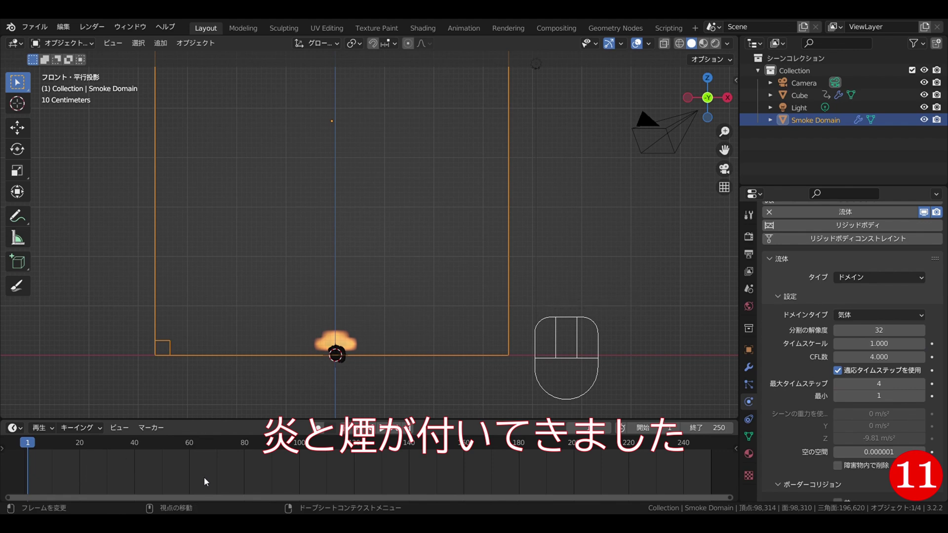
Play the fire-and-smoke simulation to frame 49, stop, and deselect everything.
{"action": "key", "text": "space"}
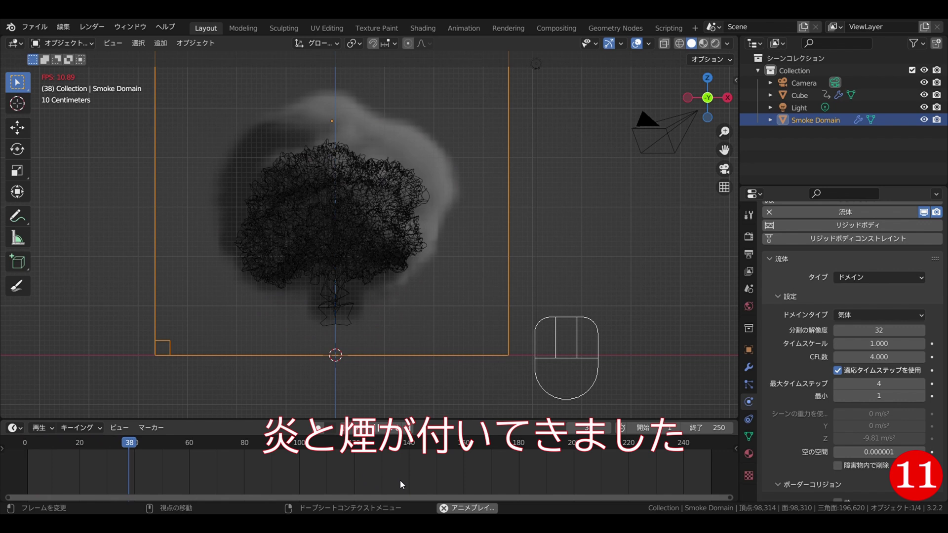
{"action": "key", "text": "space"}
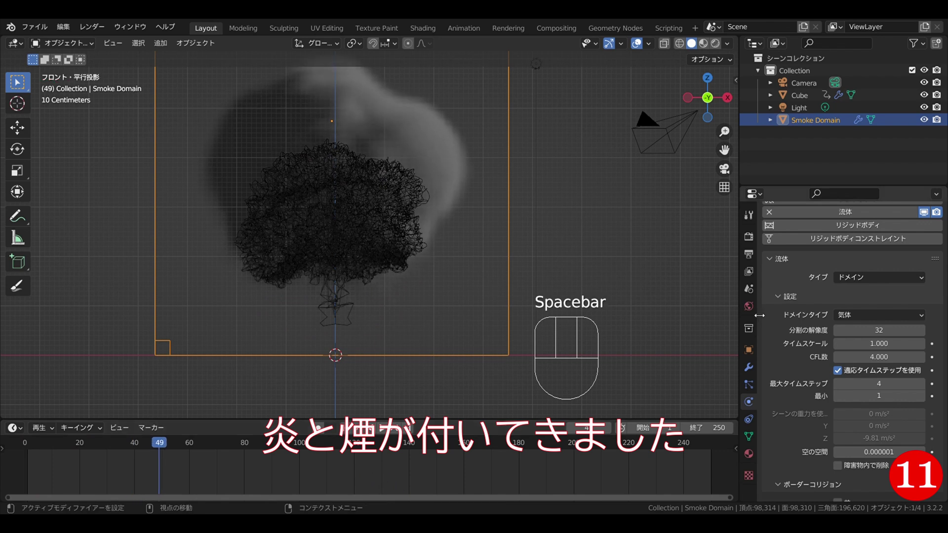
{"action": "left_click", "coordinate": [312, 289]}
{"action": "left_click", "coordinate": [367, 249]}
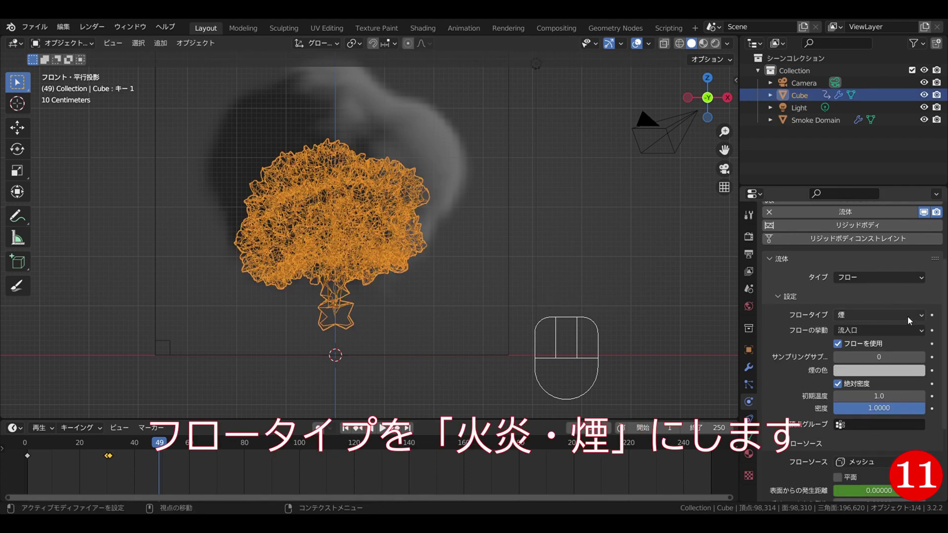
{"action": "left_click_drag", "start_coordinate": [910, 320], "coordinate": [860, 343]}
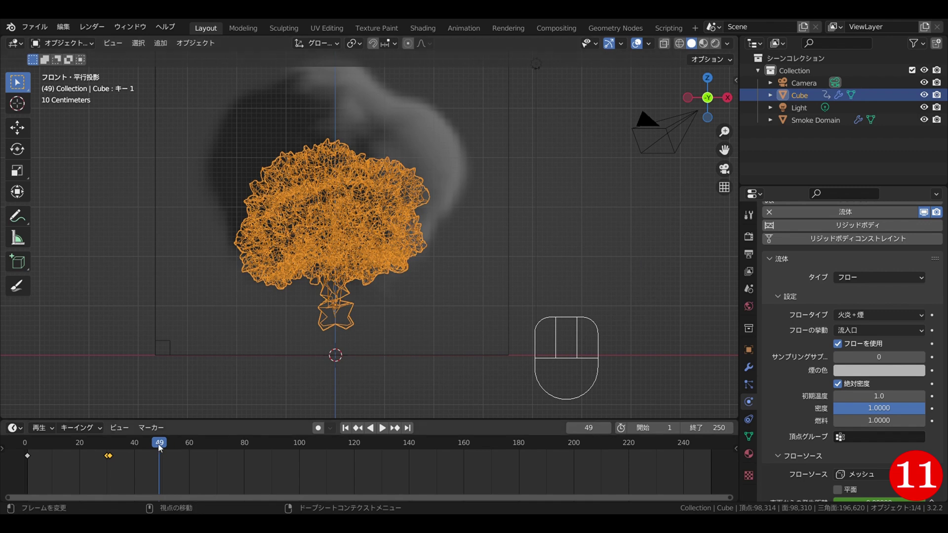
{"action": "left_click_drag", "start_coordinate": [127, 449], "coordinate": [95, 433]}
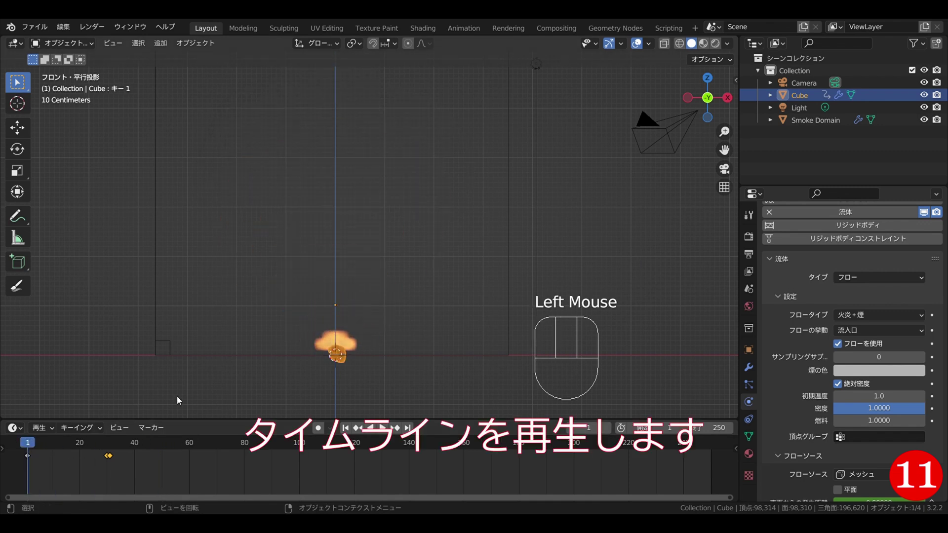
{"action": "key", "text": "space"}
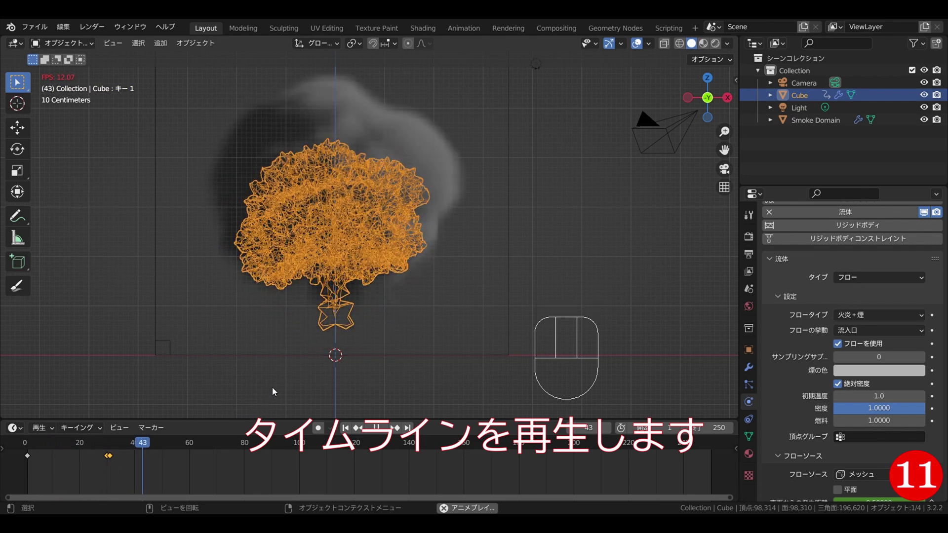
{"action": "key", "text": "space"}
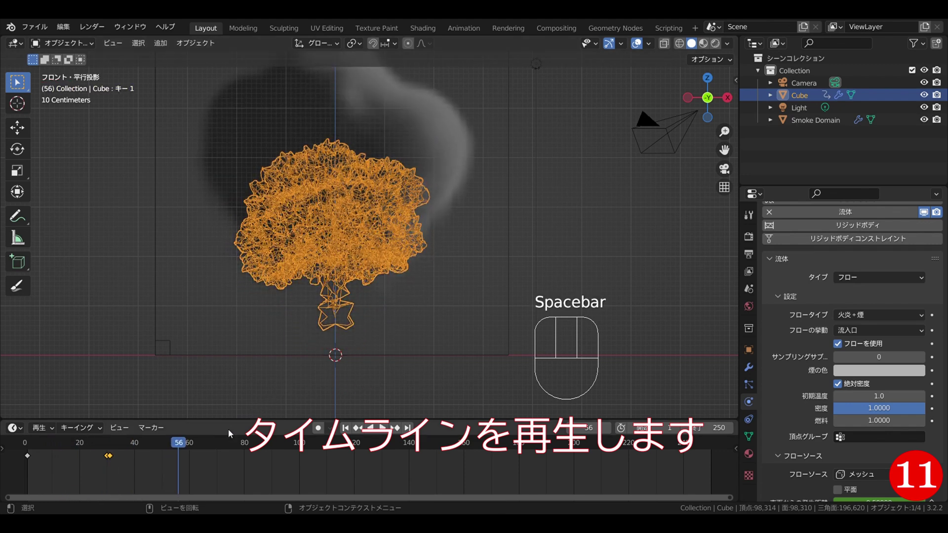
{"action": "left_click_drag", "start_coordinate": [182, 442], "coordinate": [252, 291]}
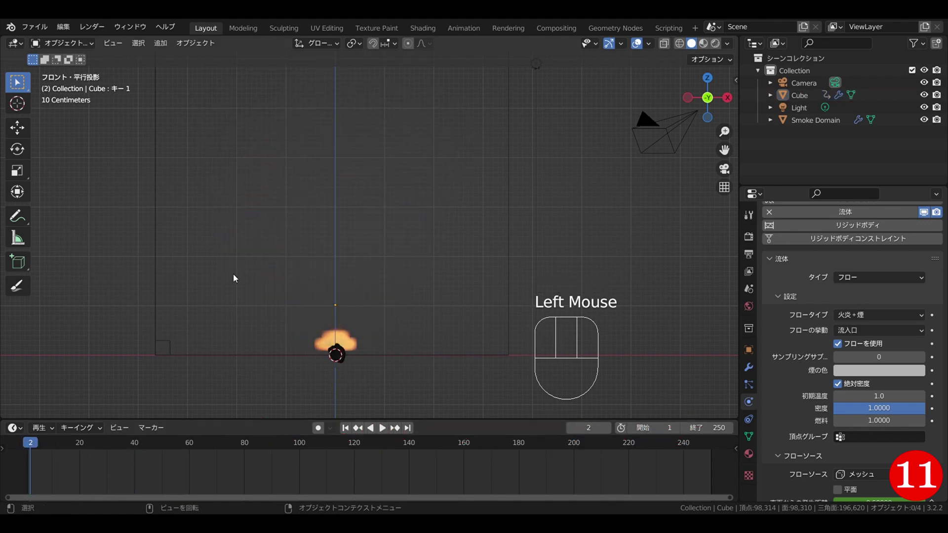
Select the Smoke Domain, return to the start frame and change its Resolution Divisions.
{"action": "left_click", "coordinate": [161, 255]}
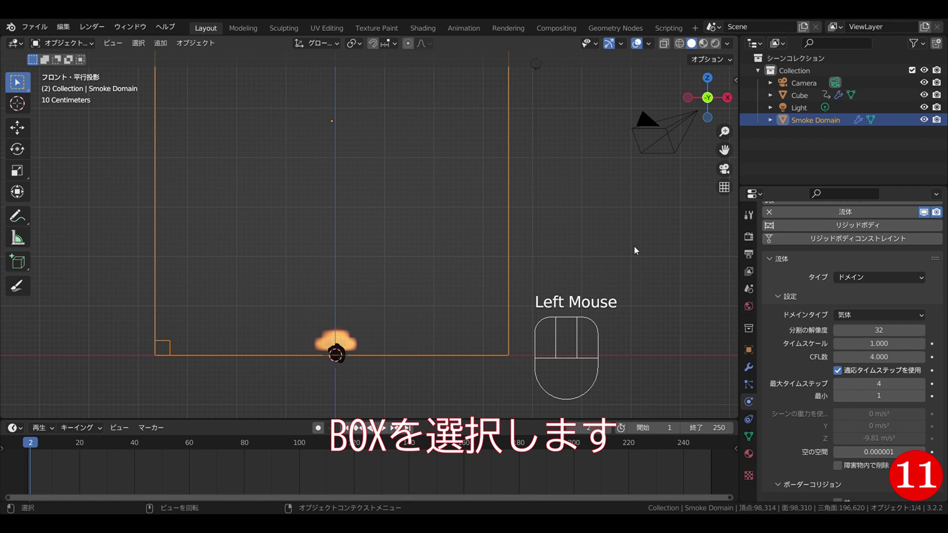
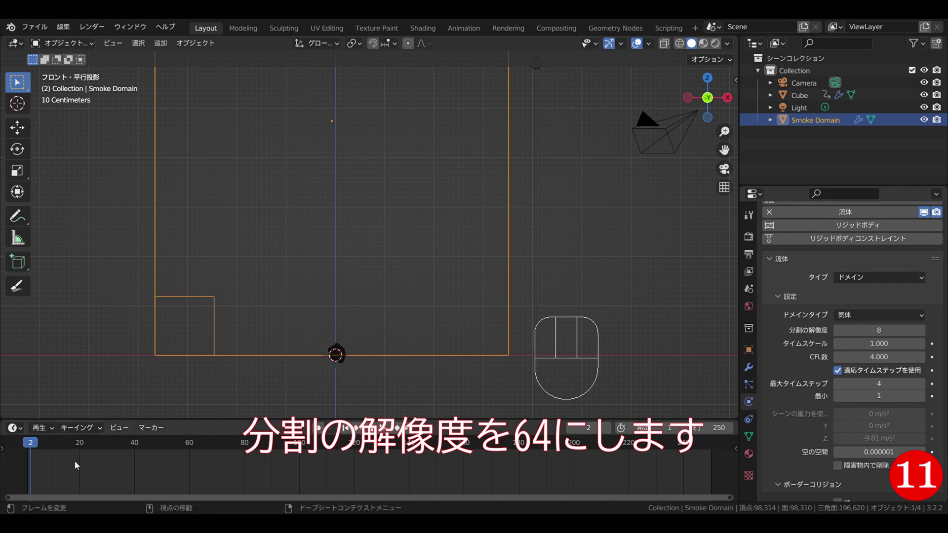
{"action": "key", "text": "space"}
{"action": "key", "text": "space"}
{"action": "left_click_drag", "start_coordinate": [87, 448], "coordinate": [29, 449]}
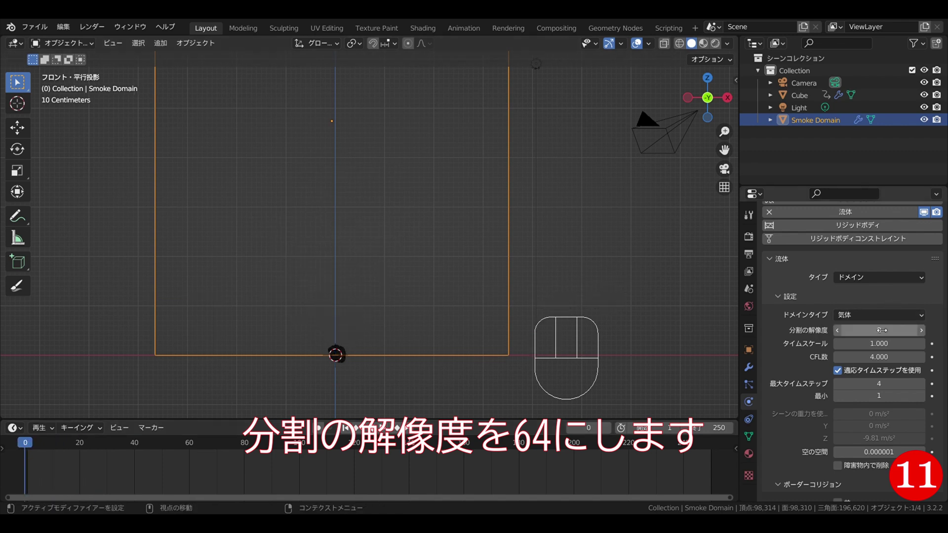
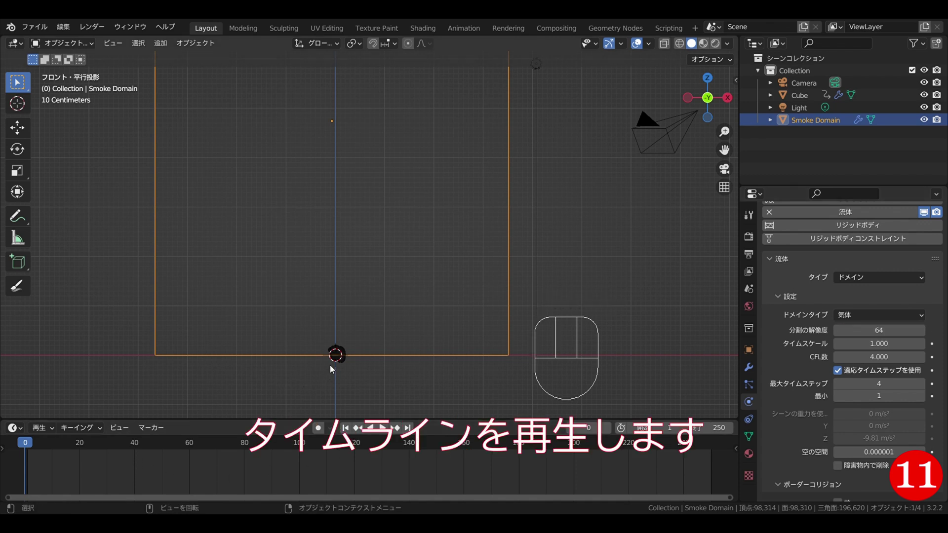
{"action": "key", "text": "space"}
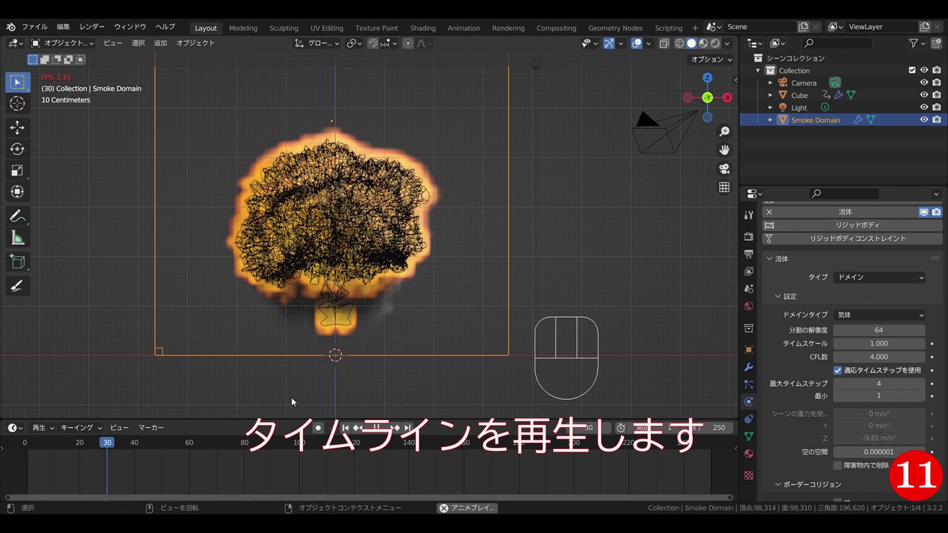
{"action": "key", "text": "space"}
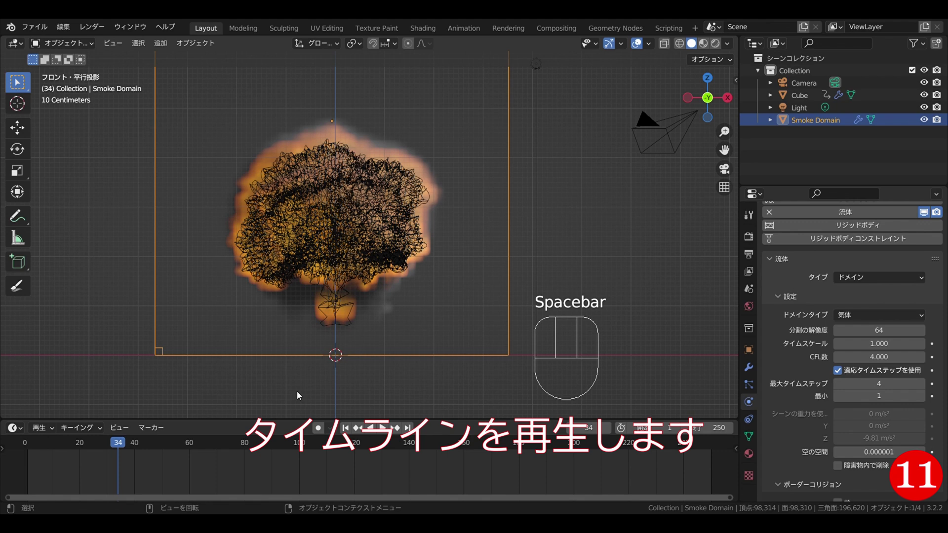
{"action": "left_click", "coordinate": [229, 417]}
{"action": "left_click_drag", "start_coordinate": [105, 446], "coordinate": [350, 359]}
Hide the flow Cube in the Outliner and play the simulation to frame 43 without it.
{"action": "left_click", "coordinate": [347, 362]}
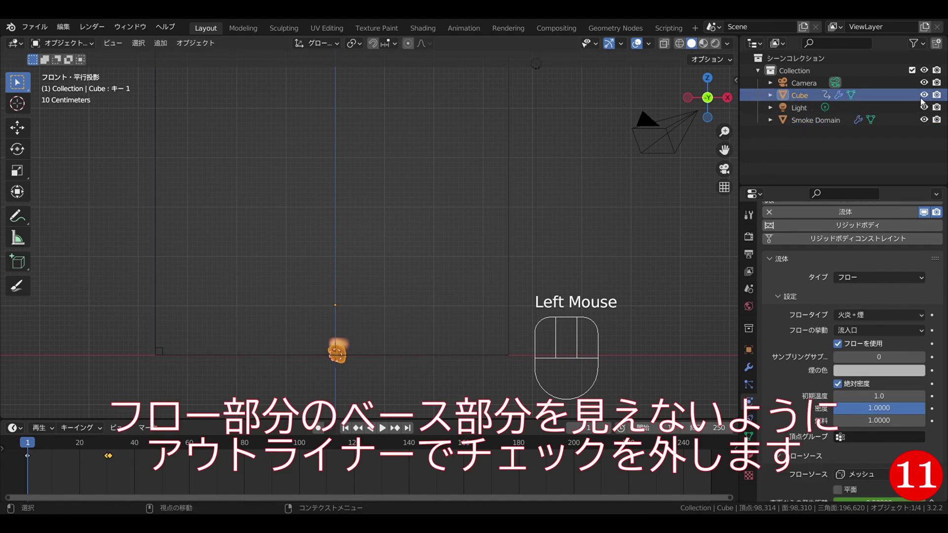
{"action": "left_click", "coordinate": [926, 99]}
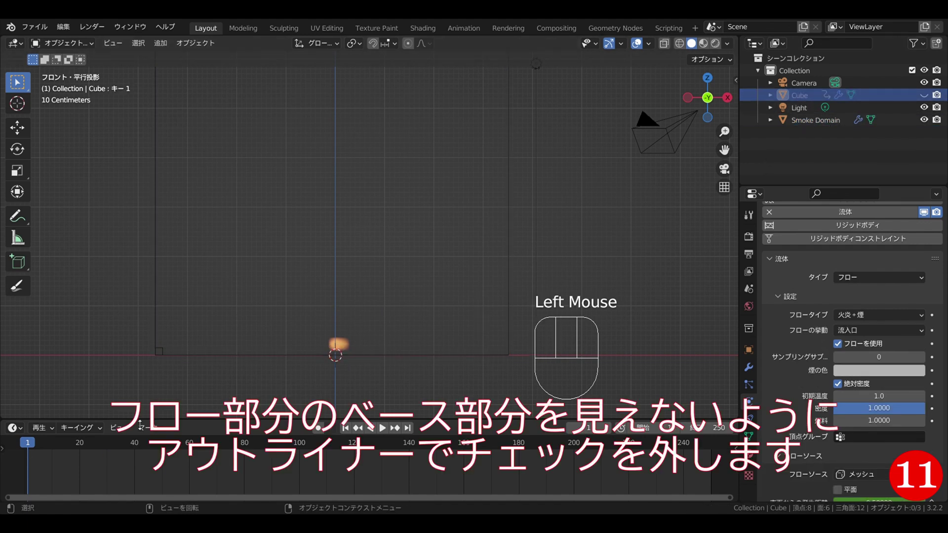
{"action": "key", "text": "space"}
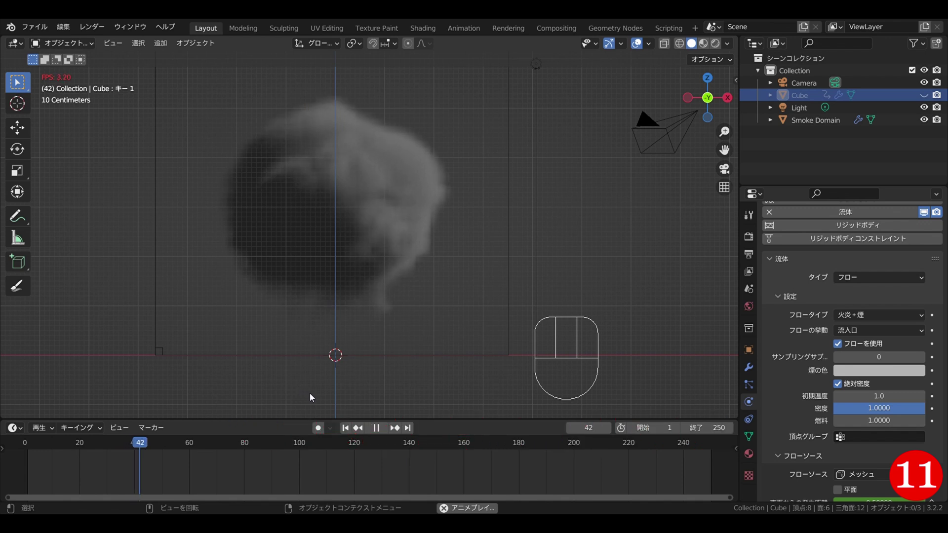
{"action": "key", "text": "space"}
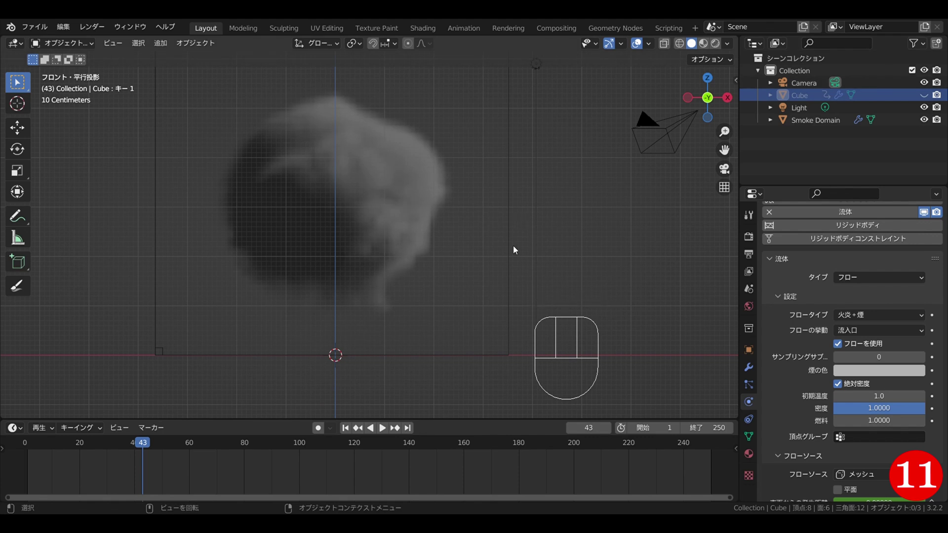
Select the smoke domain and toggle its side border-collision checkbox in the Physics settings.
{"action": "left_click", "coordinate": [508, 255]}
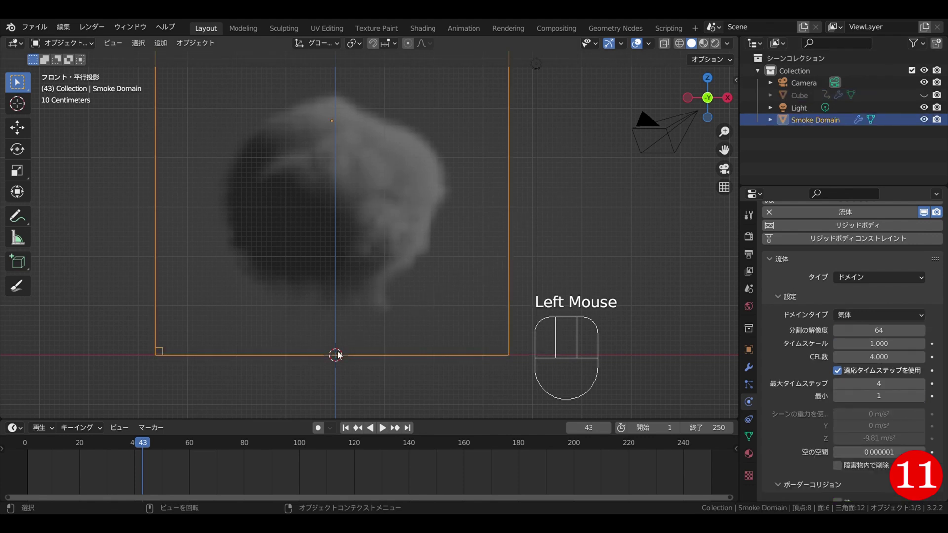
{"action": "scroll", "scroll_direction": "down", "scroll_amount": 3}
{"action": "scroll", "scroll_direction": "down", "scroll_amount": 3}
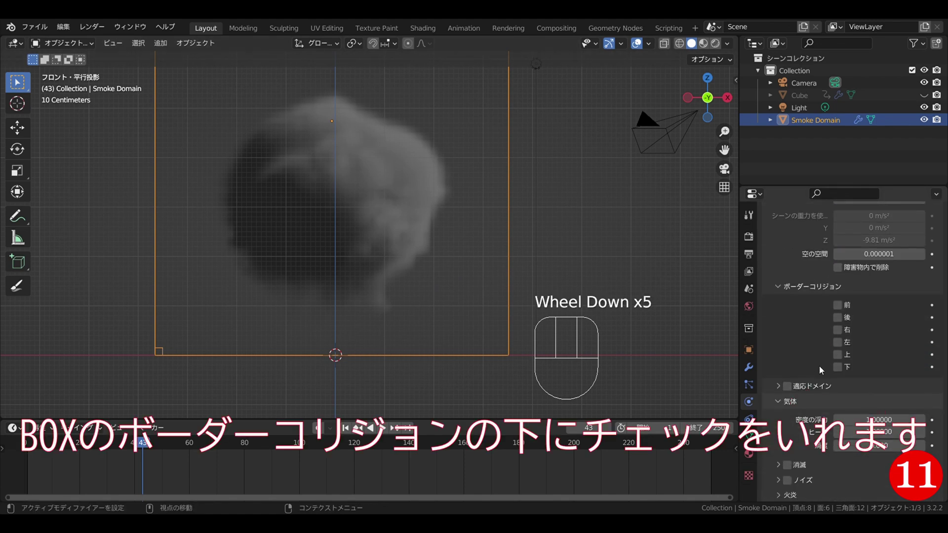
{"action": "left_click", "coordinate": [841, 372]}
{"action": "scroll", "scroll_direction": "down", "scroll_amount": 3}
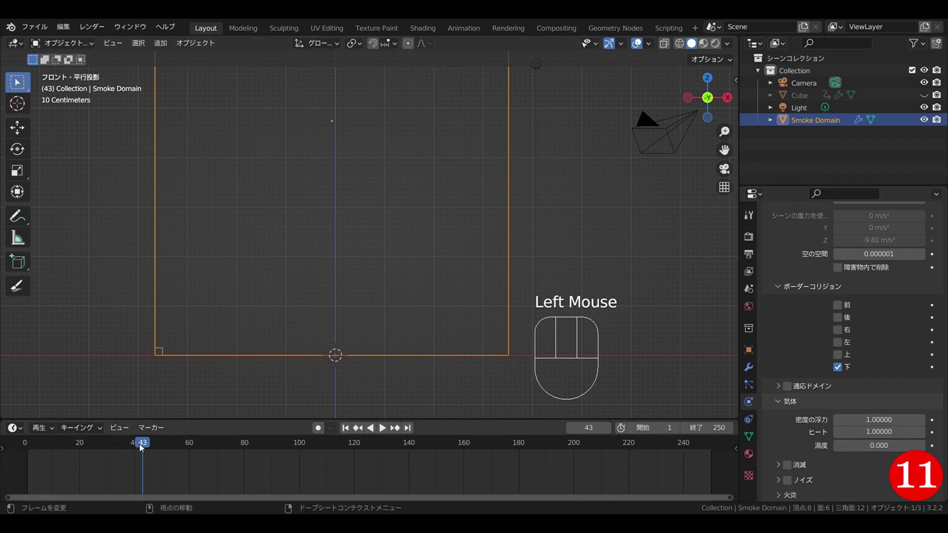
Rewind the timeline and replay the simulation so the smoke cloud recomputes.
{"action": "left_click_drag", "start_coordinate": [136, 448], "coordinate": [39, 446]}
{"action": "key", "text": "space"}
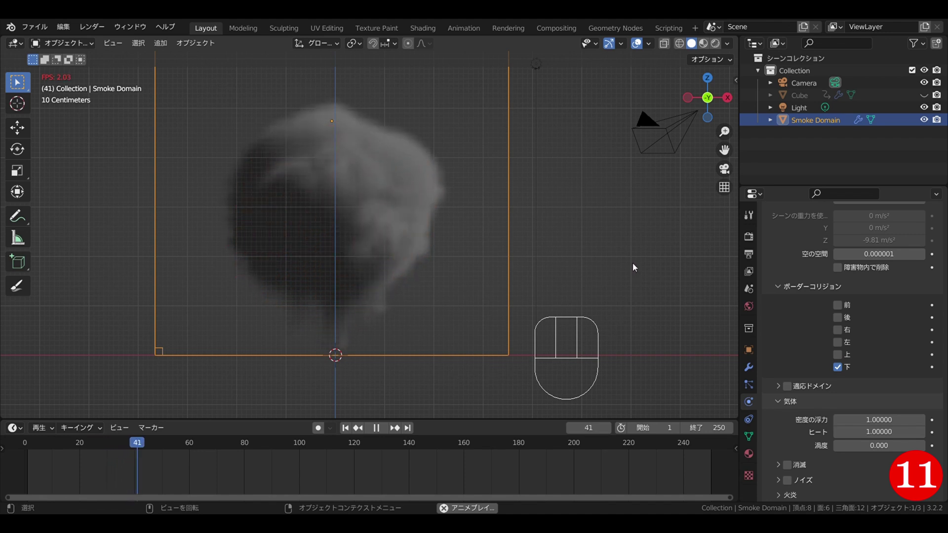
{"action": "key", "text": "space"}
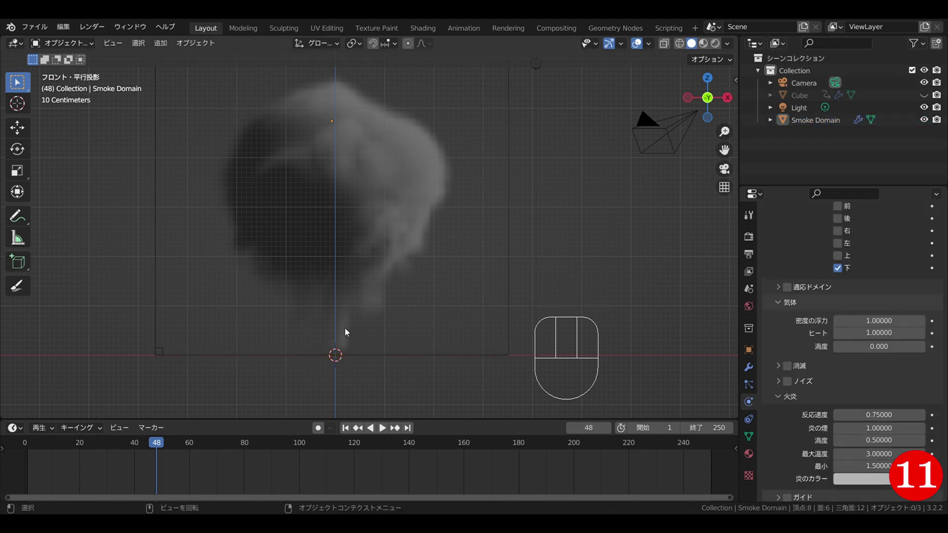
Set the domain's flame Reaction Speed to 0.2 for a larger fireball.
{"action": "left_click", "coordinate": [347, 346]}
{"action": "left_click", "coordinate": [344, 345]}
{"action": "left_click_drag", "start_coordinate": [161, 449], "coordinate": [133, 437]}
{"action": "left_click", "coordinate": [264, 283]}
{"action": "left_click", "coordinate": [344, 334]}
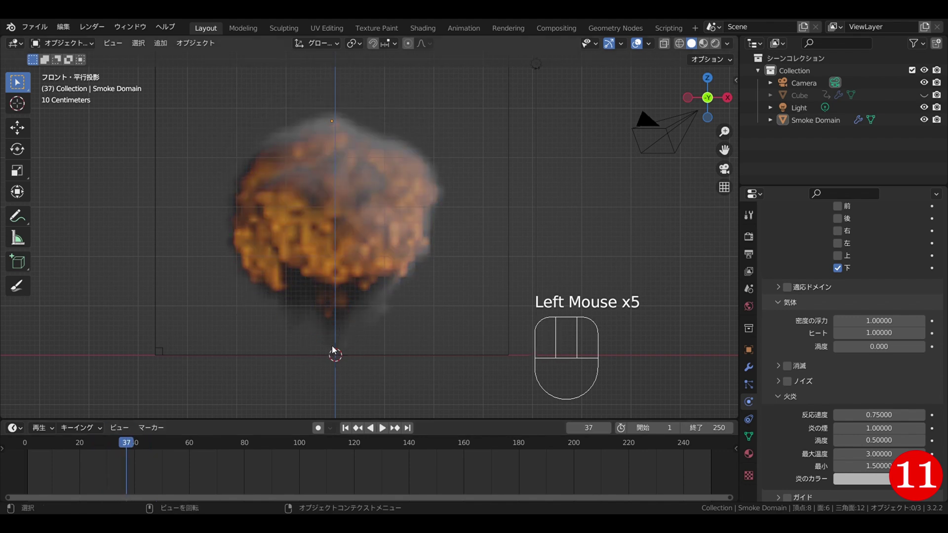
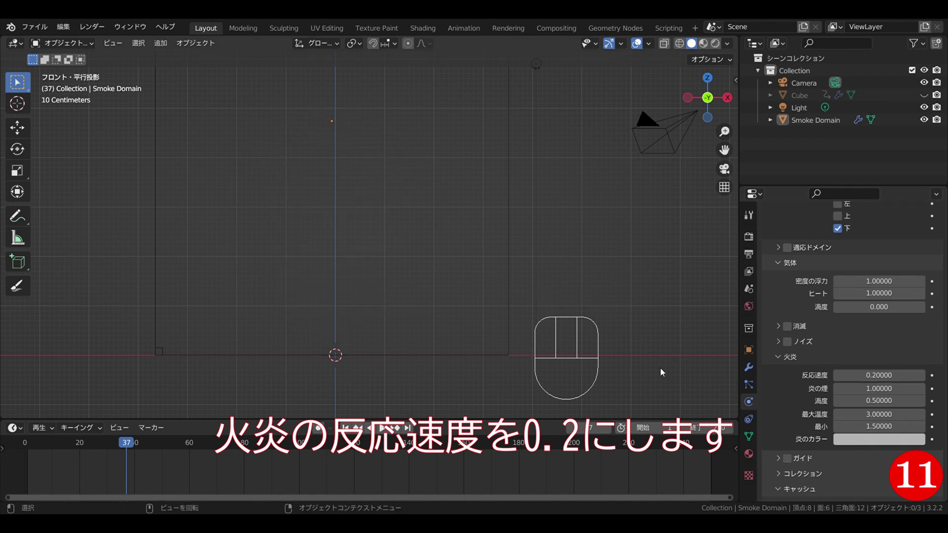
Rewind to frame 1 and play the explosion with the new flame speed.
{"action": "left_click_drag", "start_coordinate": [127, 451], "coordinate": [23, 455]}
{"action": "key", "text": "space"}
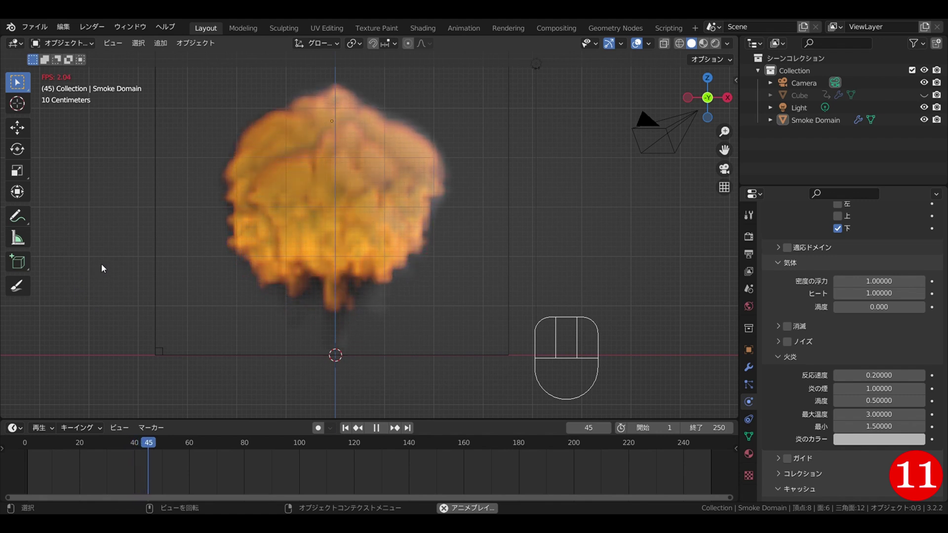
{"action": "key", "text": "space"}
Orbit around the explosion to inspect it, then return to front view.
{"action": "left_click_drag", "start_coordinate": [112, 234], "coordinate": [127, 258]}
{"action": "left_click_drag", "start_coordinate": [165, 446], "coordinate": [39, 453]}
{"action": "left_click_drag", "start_coordinate": [40, 453], "coordinate": [70, 437]}
{"action": "left_click_drag", "start_coordinate": [628, 242], "coordinate": [630, 222]}
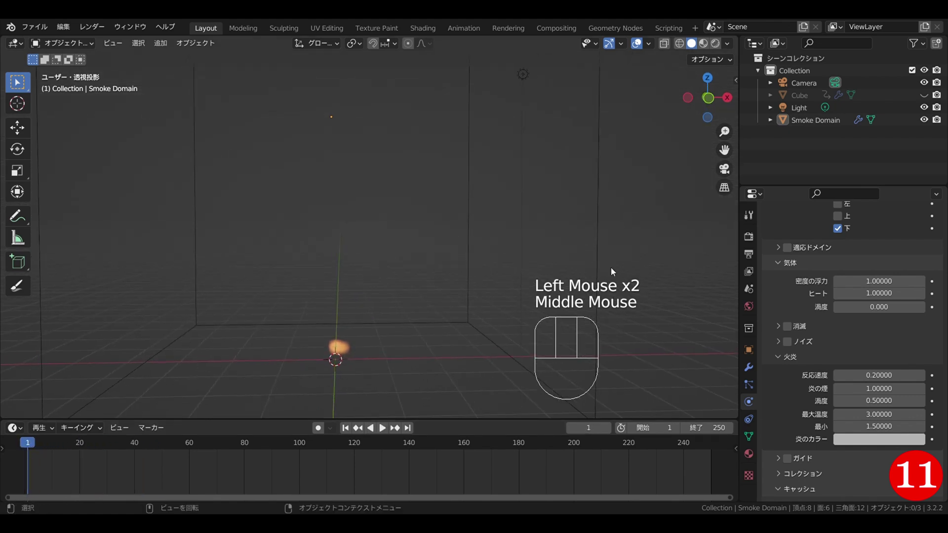
{"action": "key", "text": "KP_1"}
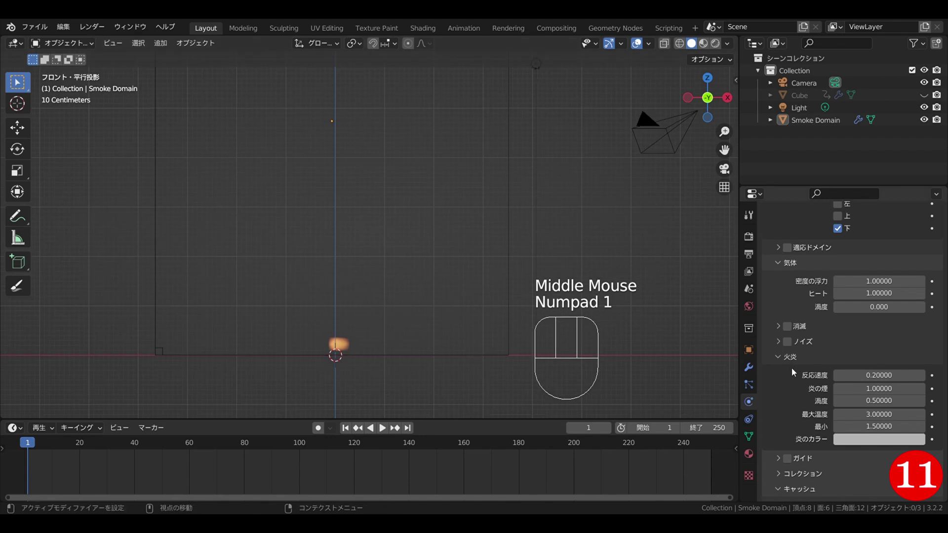
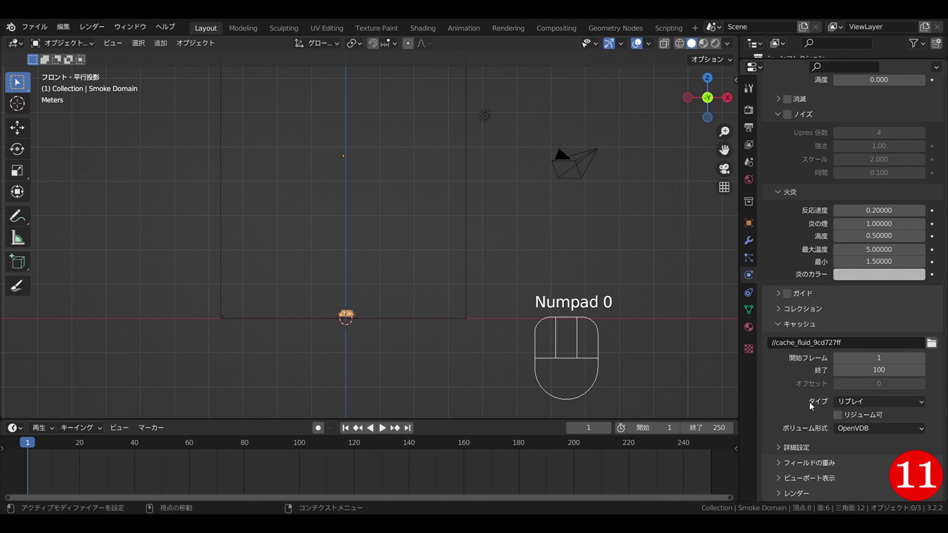
Set the flame Temperature Maximum to 5.0 and adjust the domain cache to end at frame 100, modular type.
{"action": "left_click_drag", "start_coordinate": [863, 403], "coordinate": [854, 431]}
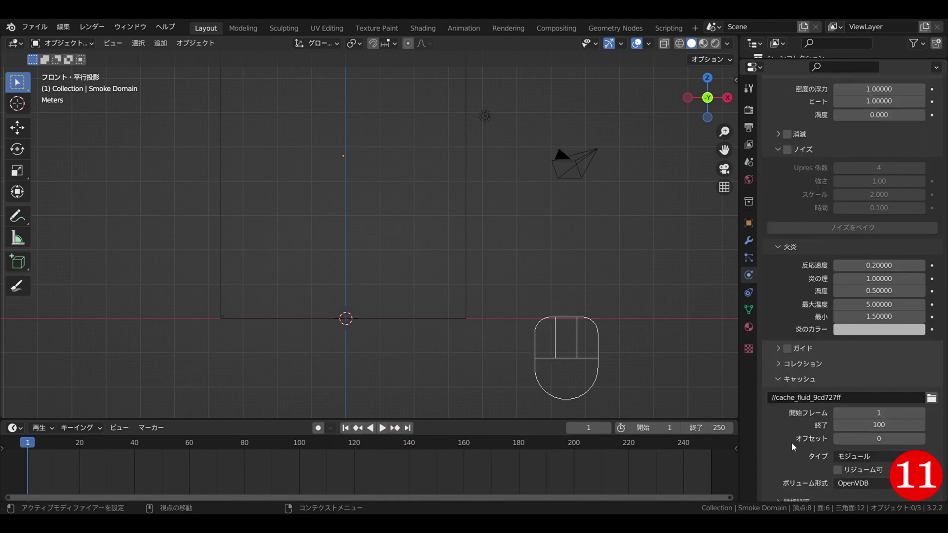
{"action": "scroll", "scroll_direction": "down", "scroll_amount": 3}
{"action": "scroll", "scroll_direction": "down", "scroll_amount": 3}
{"action": "left_click", "coordinate": [843, 424]}
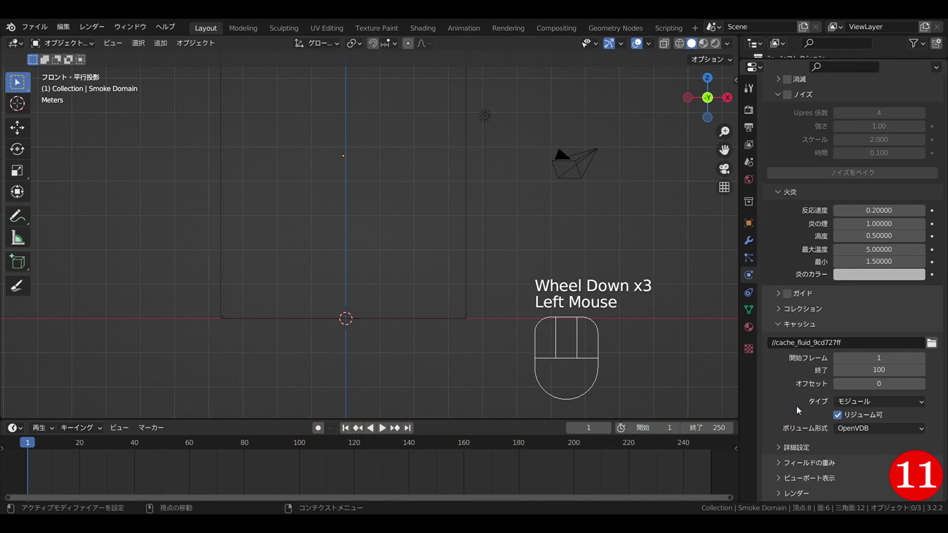